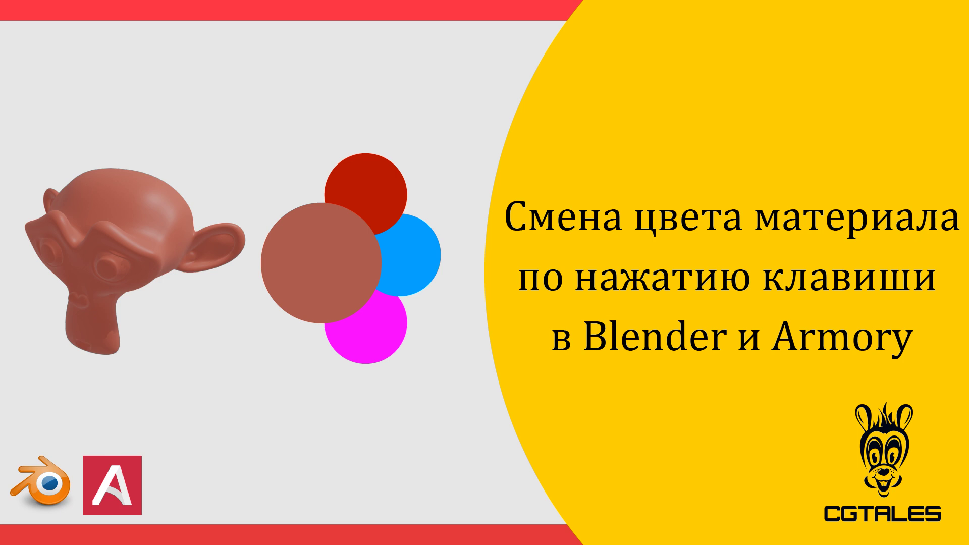
- Delete the default cube and add a Suzanne monkey mesh in its place
key("F9")
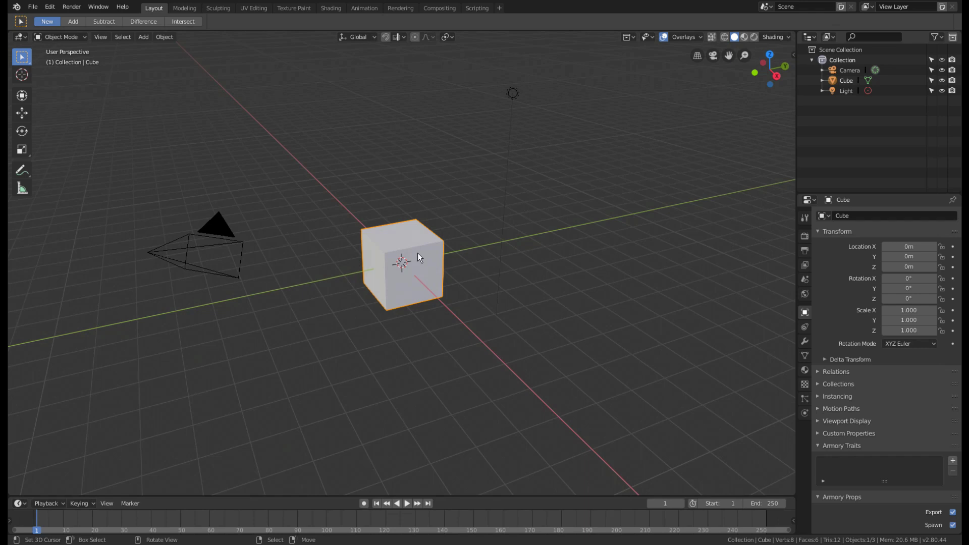
middle_click(434, 270)
key("x")
key("shift+a")
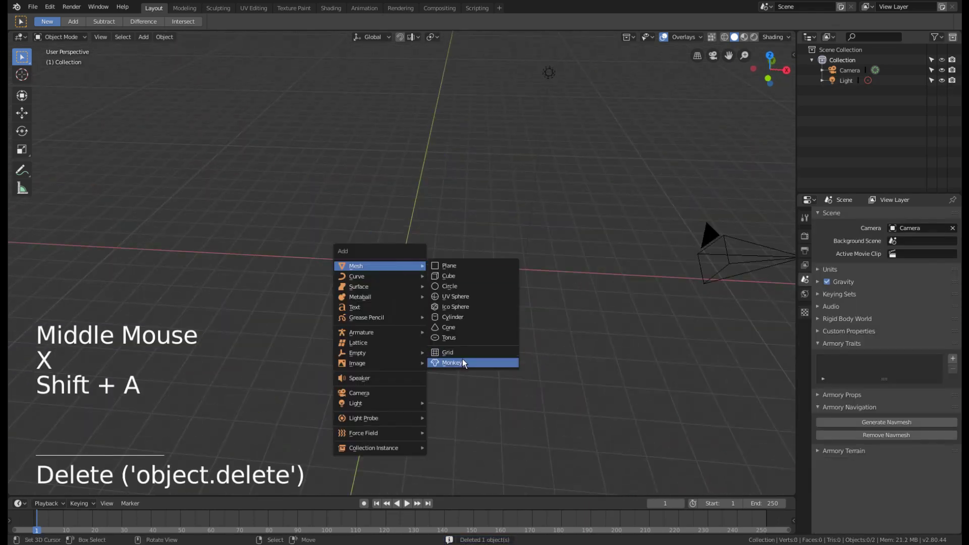
scroll("up", 3)
key("ctrl+2")
- Apply Shade Smooth to the Suzanne monkey
middle_click(454, 316)
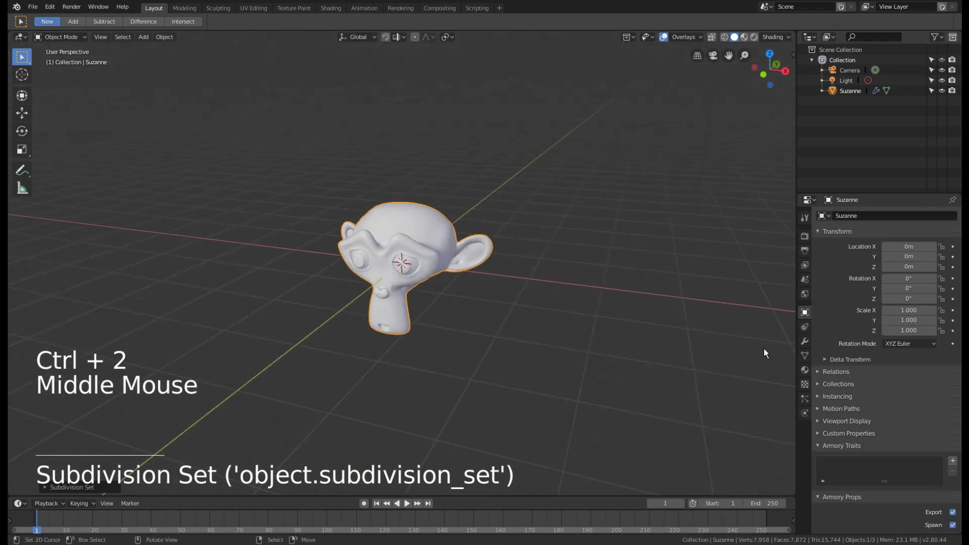
key("w")
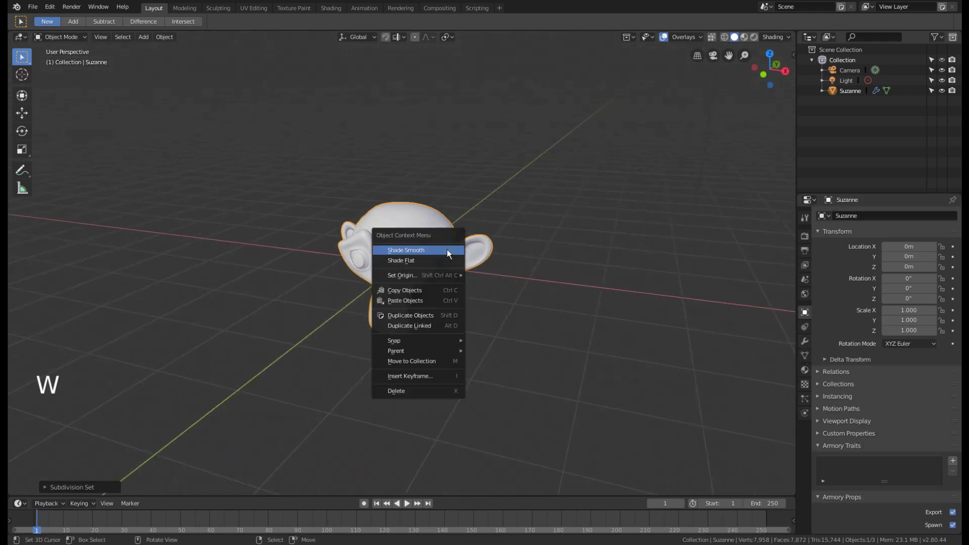
middle_click(465, 290)
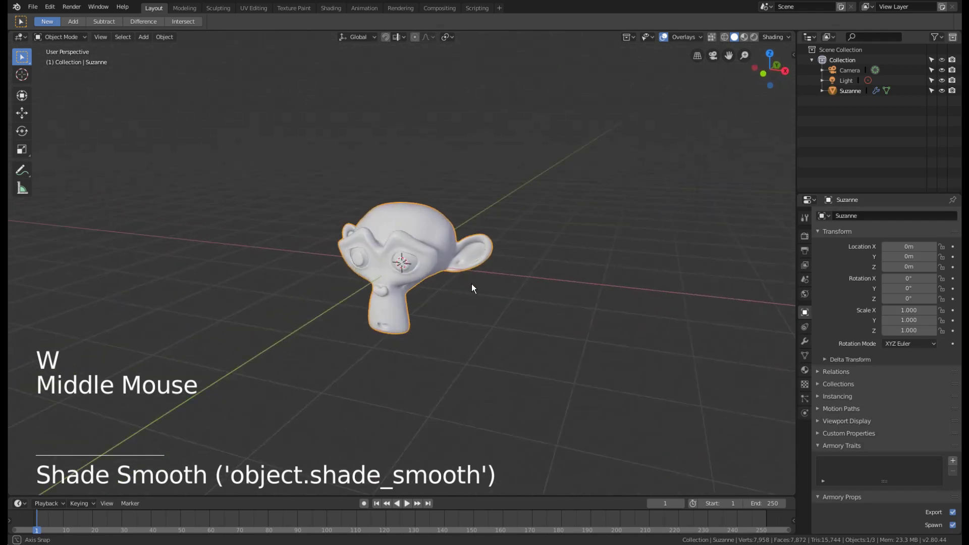
middle_click(395, 278)
- Create a new material for Suzanne and set its base colour to red
middle_click(422, 296)
left_click(805, 377)
left_click(897, 263)
left_click(860, 218)
key("n")
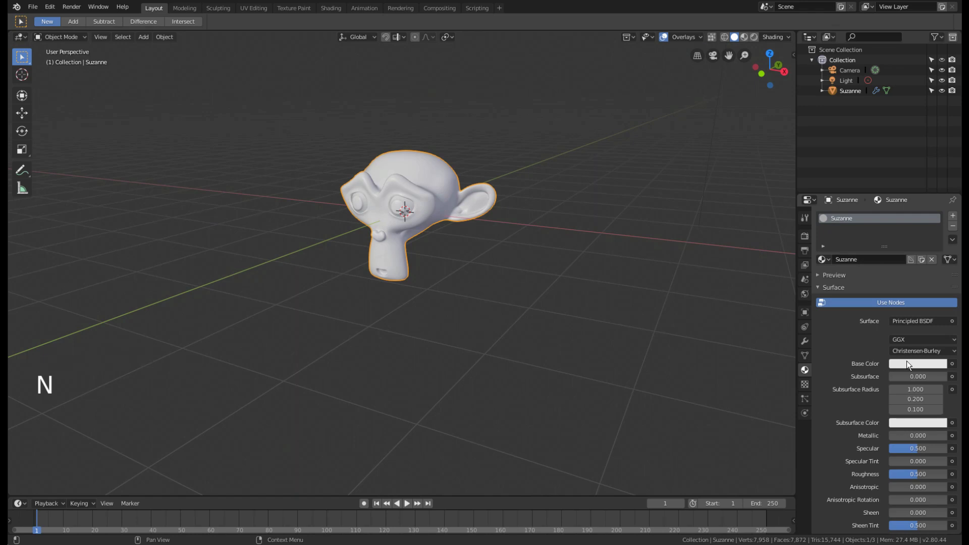
left_click(910, 363)
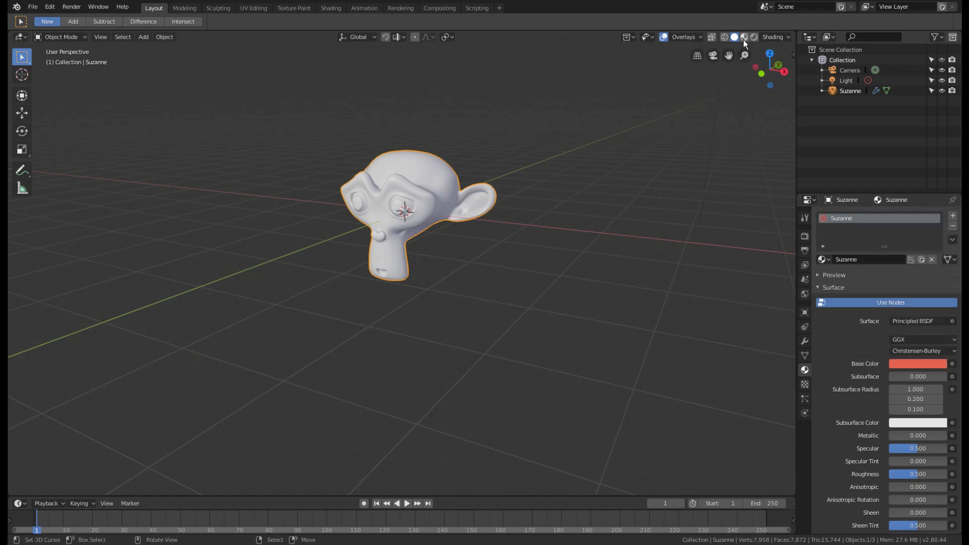
- Enlarge the bottom timeline area and change it into a node editor
left_click(748, 44)
left_click(756, 43)
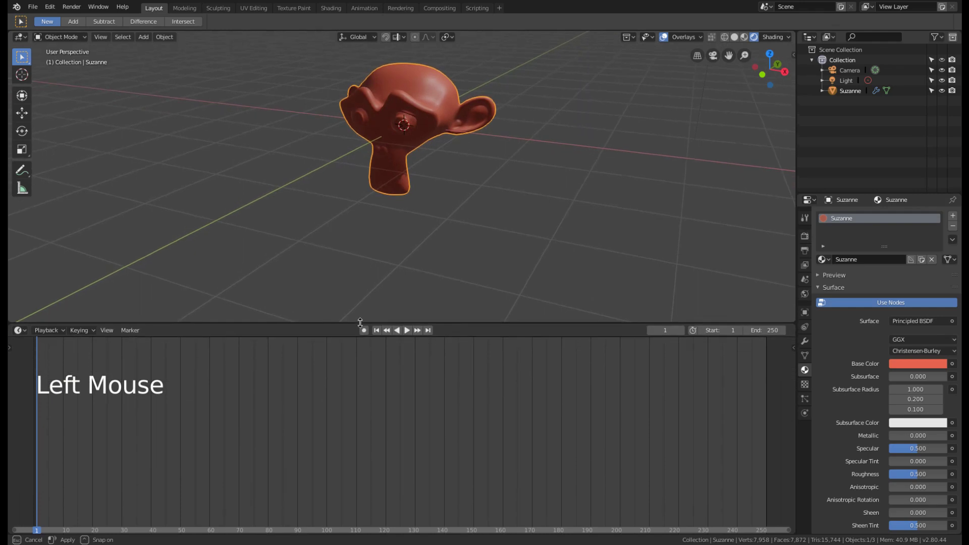
left_click(26, 334)
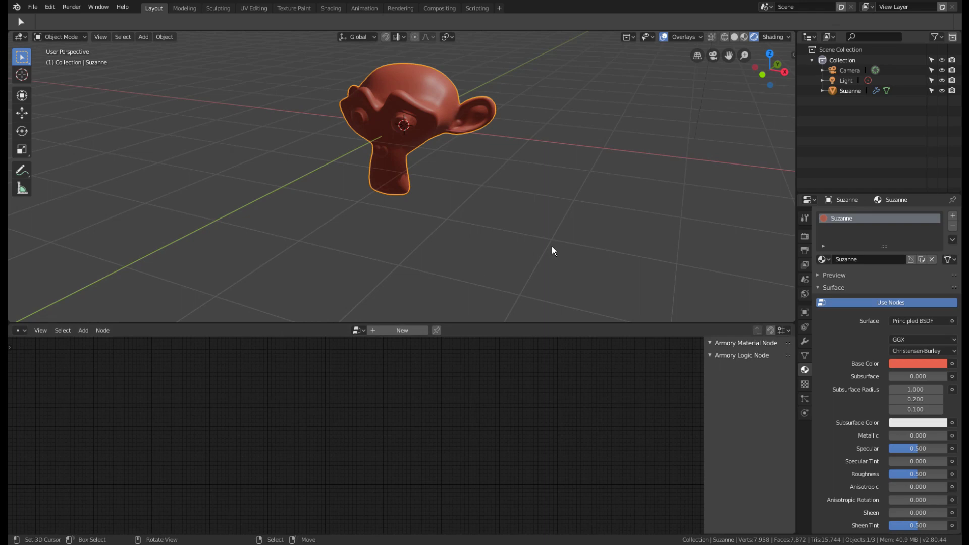
- Switch the editor to Armory logic nodes and create a new logic node tree
key("F9")
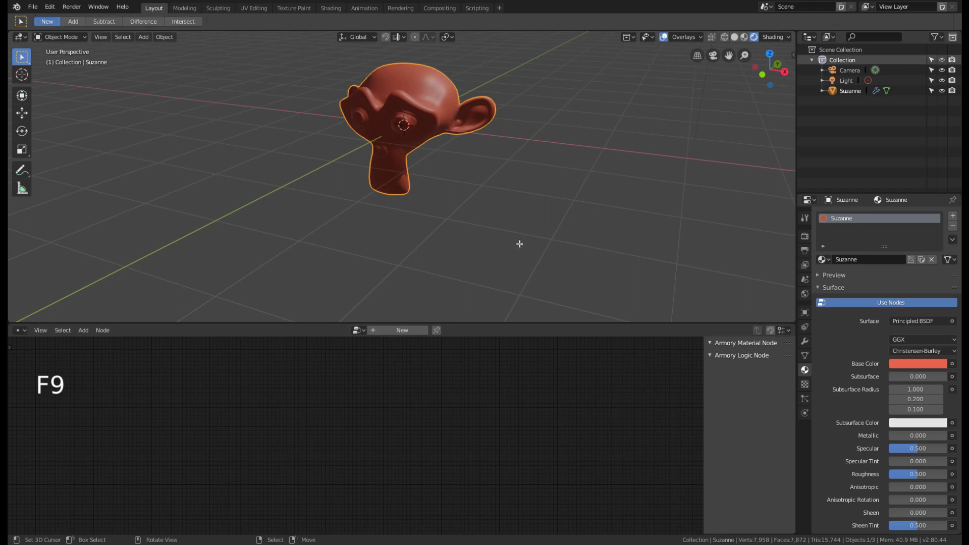
left_click(407, 333)
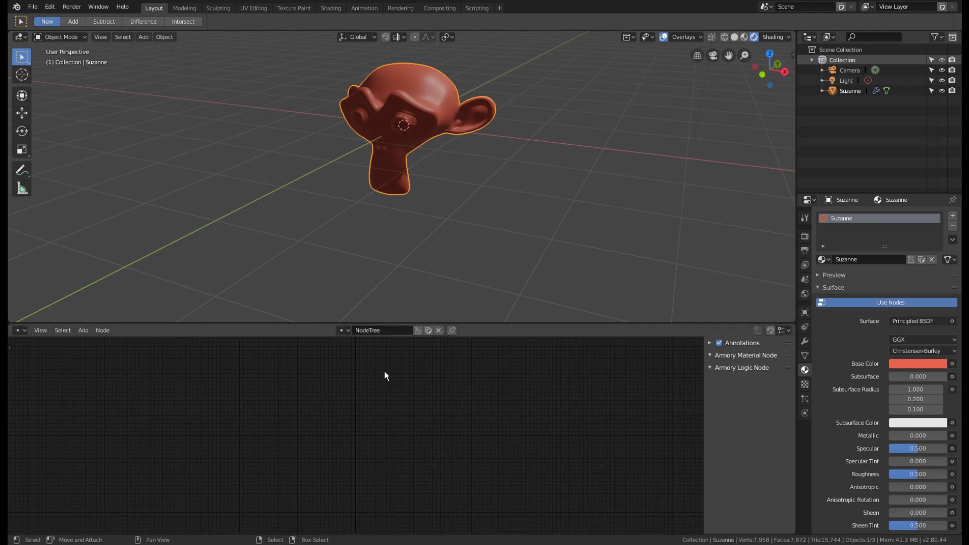
left_click(377, 334)
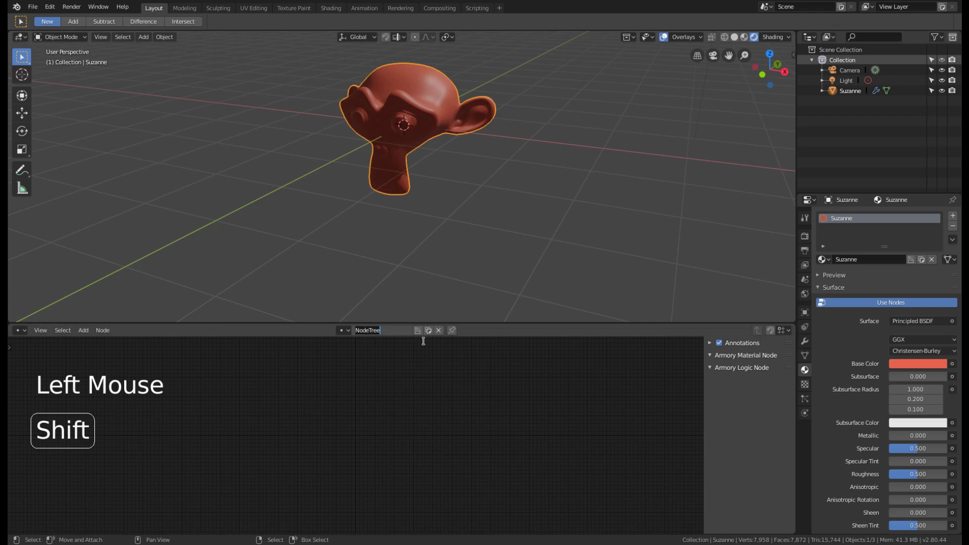
key("n")
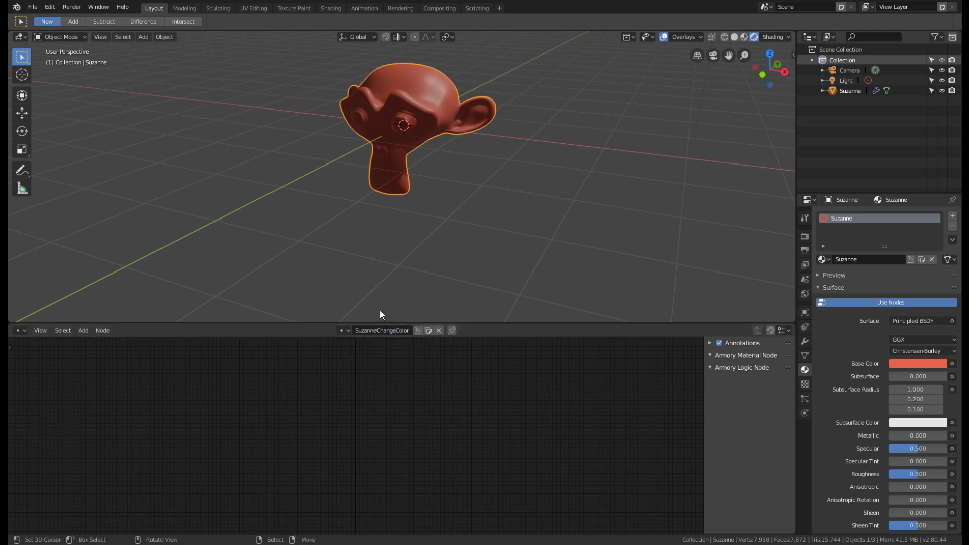
scroll("up", 3)
scroll("up", 3)
- Add an Input > On Keyboard event node to the logic tree
key("shift+a")
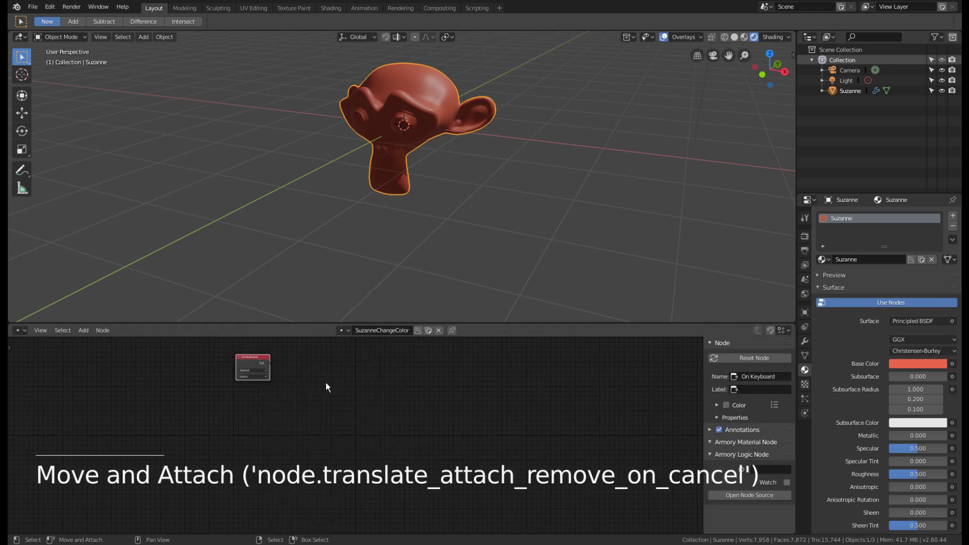
middle_click(310, 378)
scroll("up", 3)
scroll("up", 3)
middle_click(252, 370)
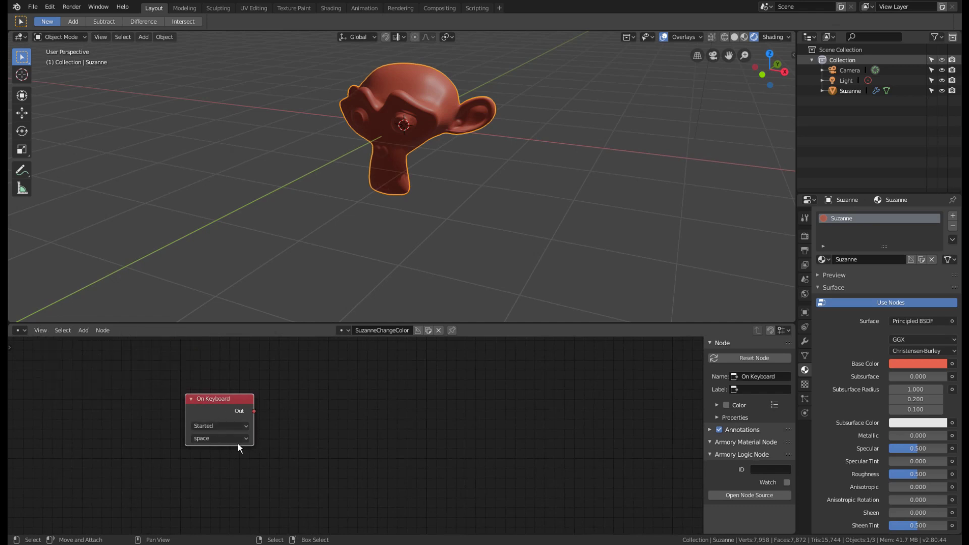
left_click(222, 400)
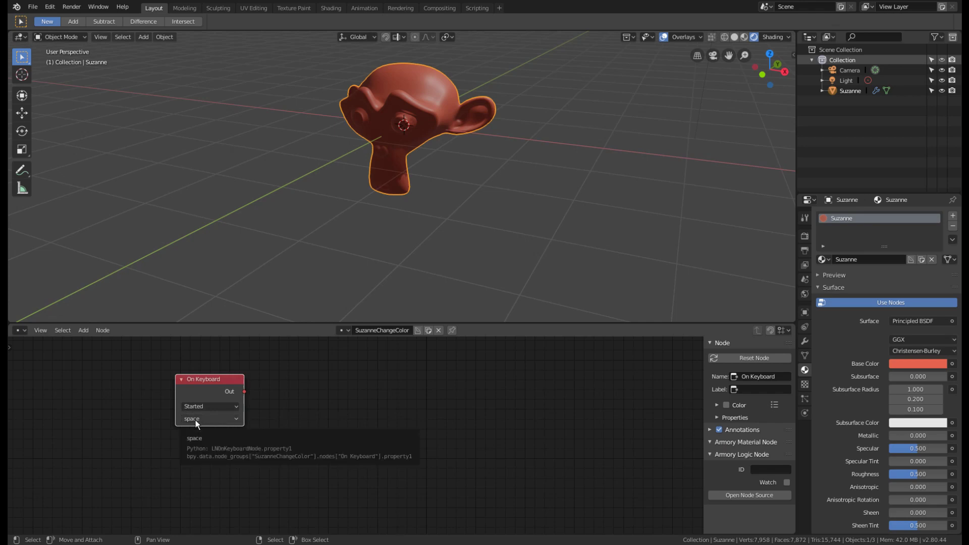
left_click(197, 423)
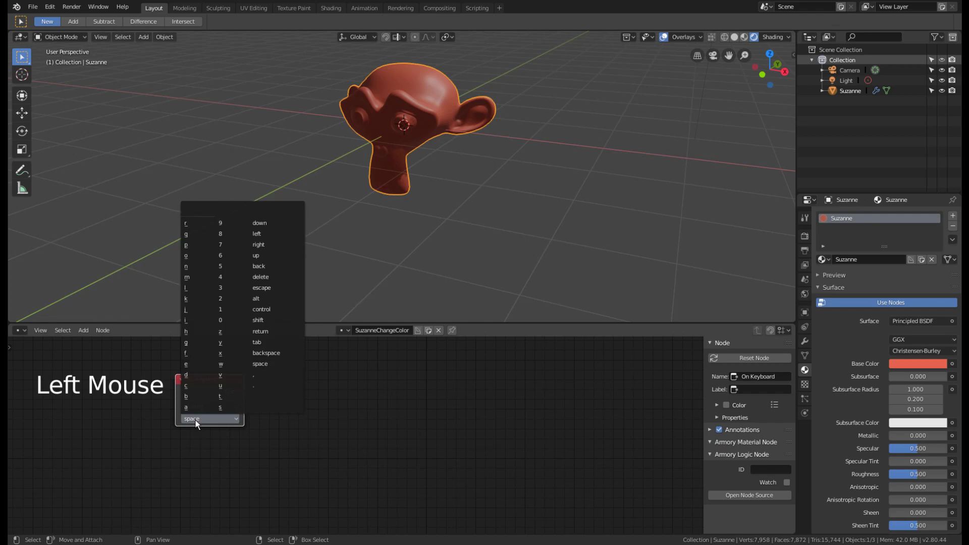
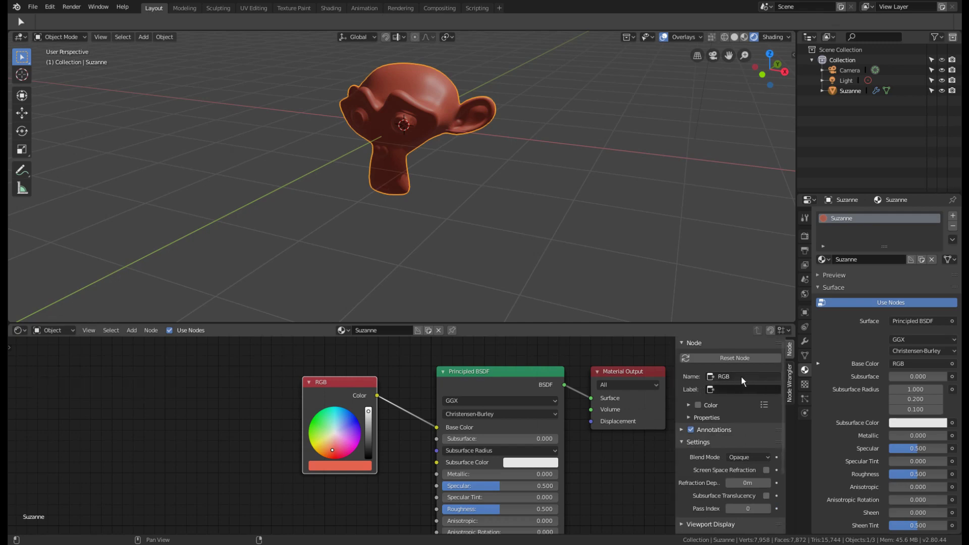
- Rename the material's RGB node to ColorSuzanne
left_click(745, 379)
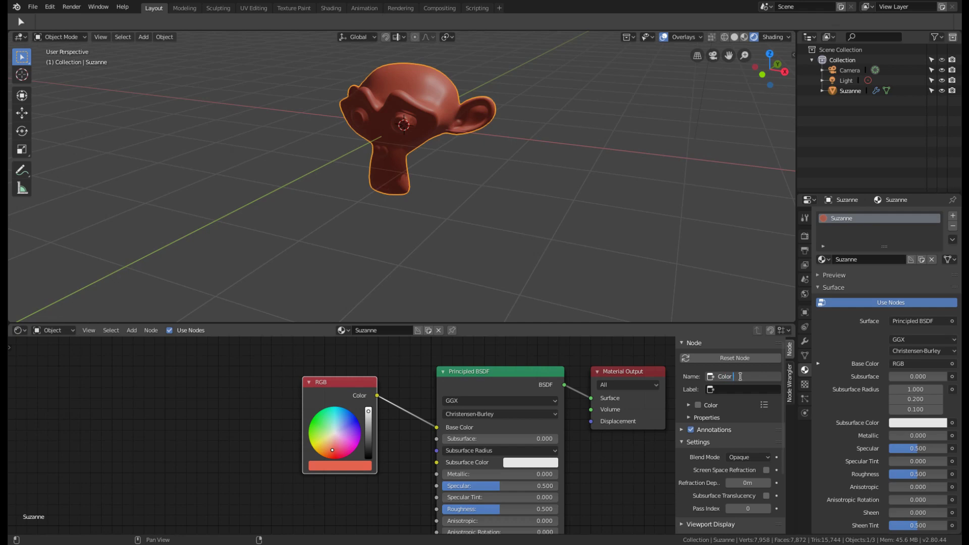
key("n")
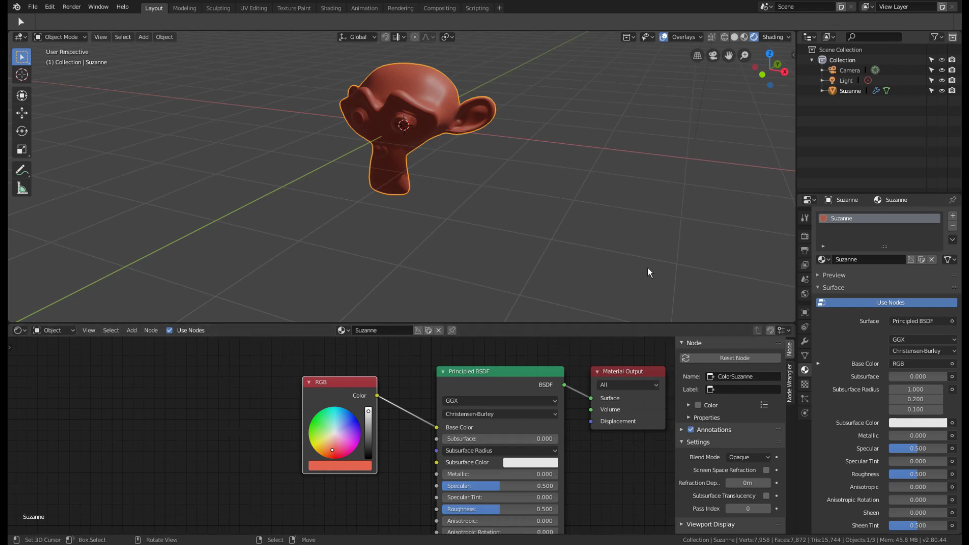
- Switch the lower editor from shader nodes to the Armory Logic Node Editor
key("F9")
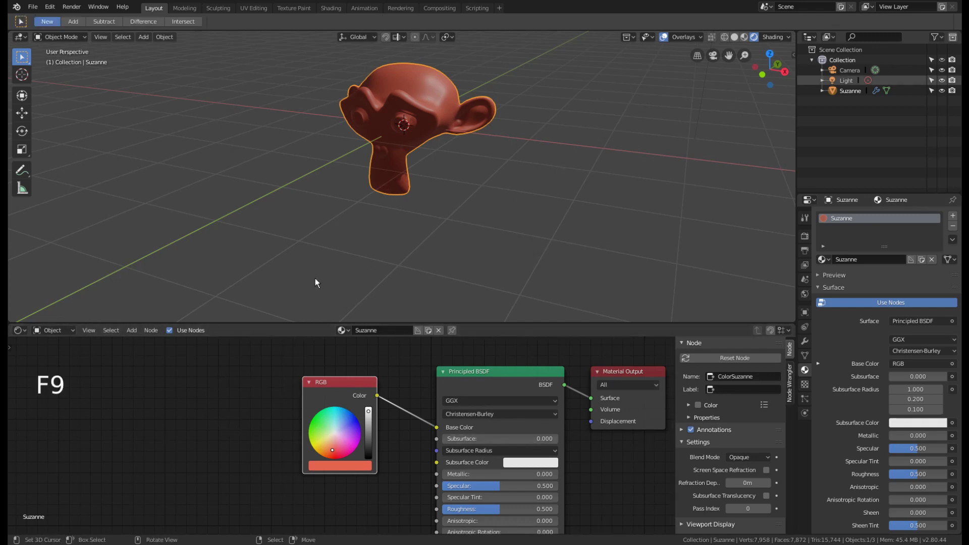
left_click(17, 331)
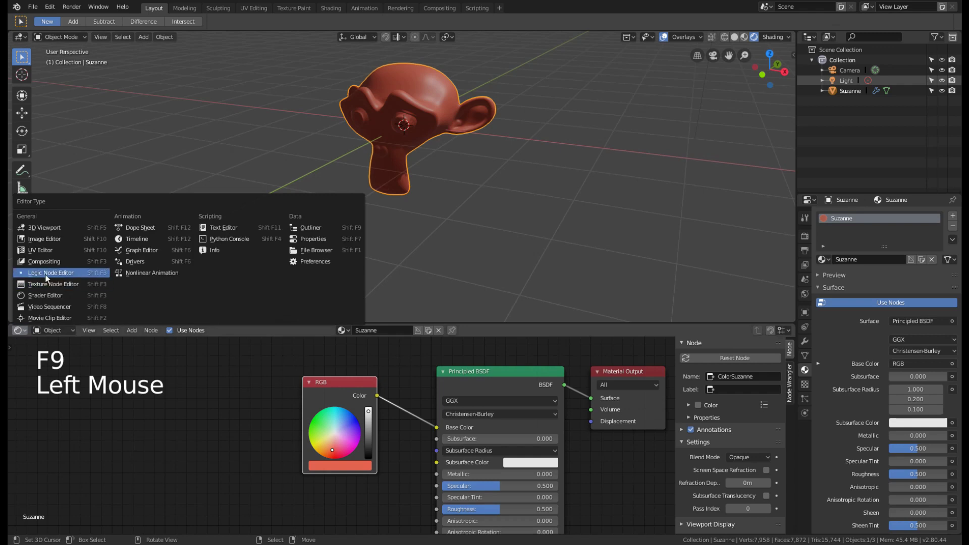
scroll("down", 3)
left_click(360, 329)
- Add a Material > Set Material RGB Param node to the logic tree
scroll("down", 3)
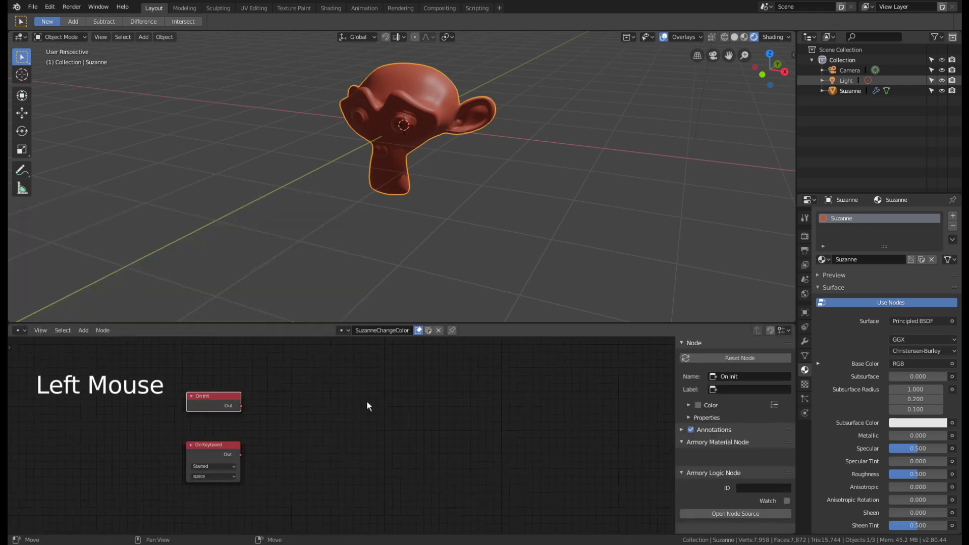
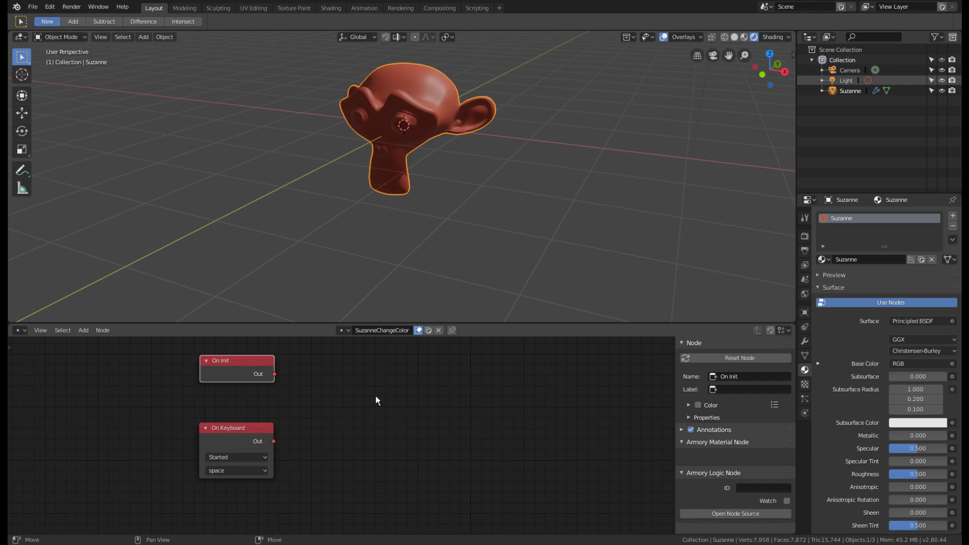
key("shift+a")
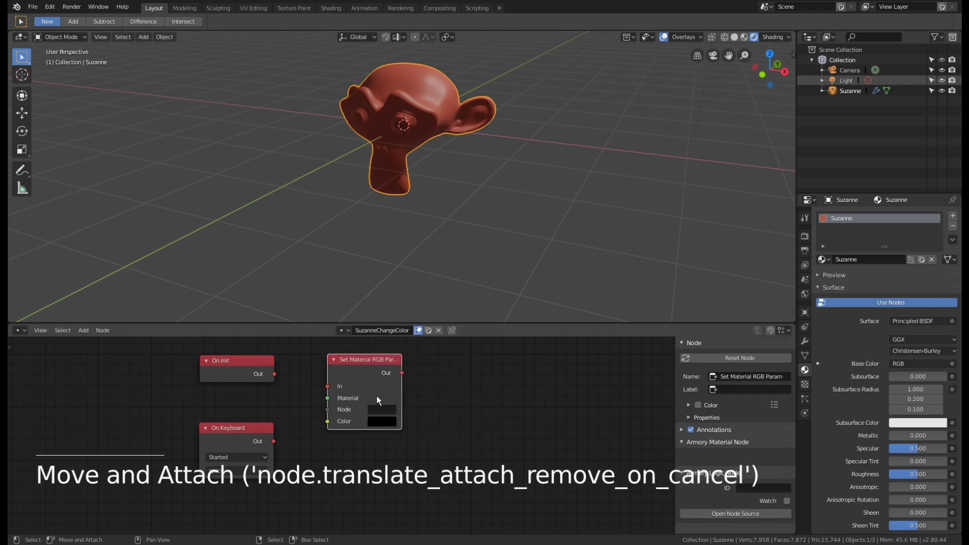
- Arrange the view and select the On Init event node
scroll("down", 3)
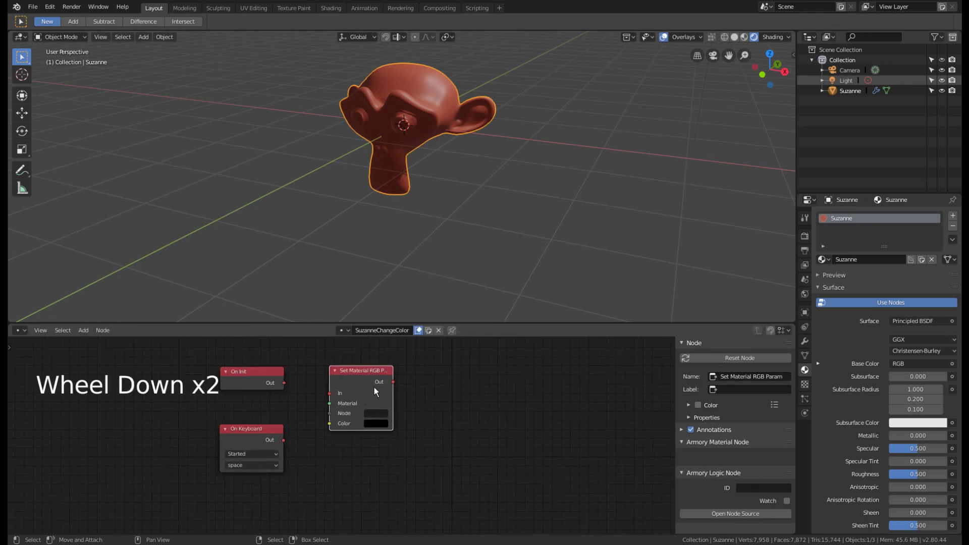
key("g")
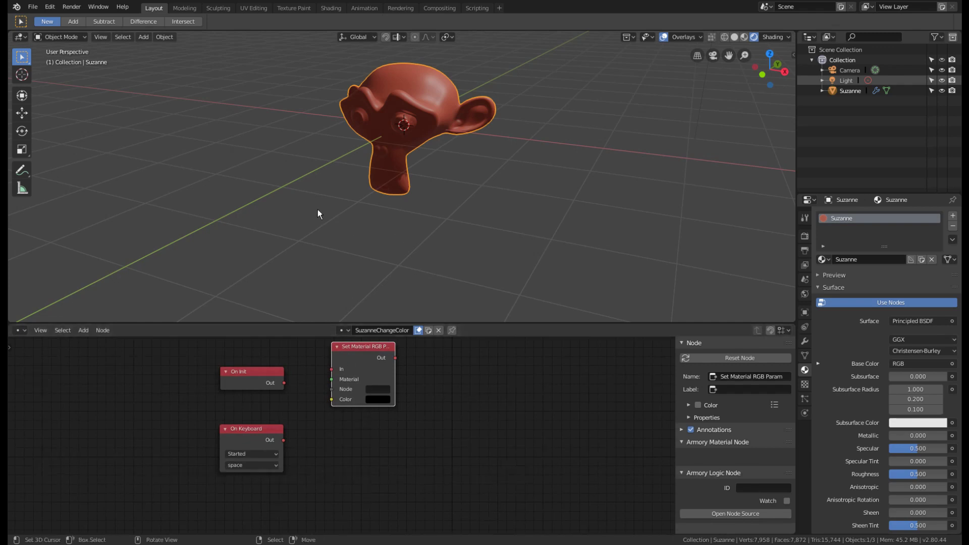
scroll("up", 3)
middle_click(272, 398)
scroll("up", 3)
left_click(295, 424)
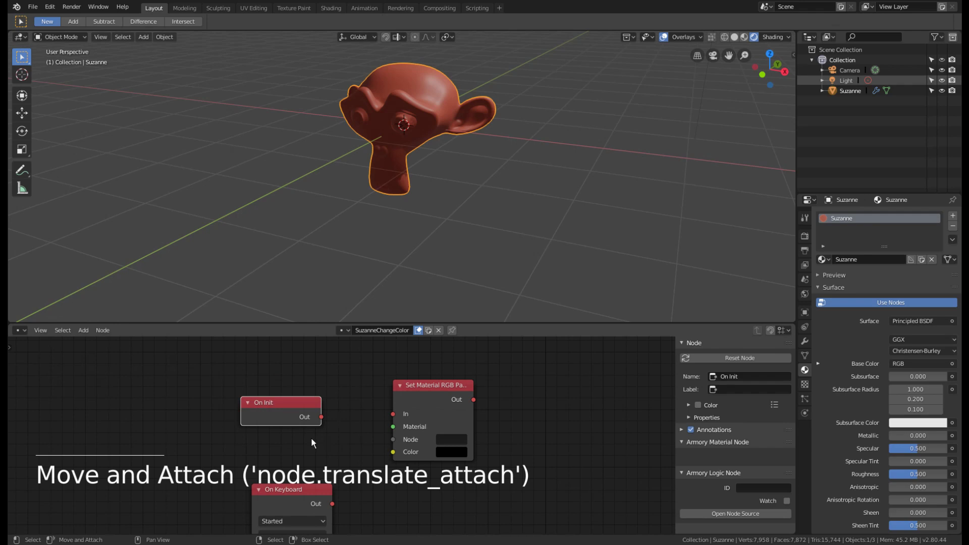
middle_click(492, 480)
- Link On Init's Out socket to the Set Material RGB Param node's In socket
left_click(279, 414)
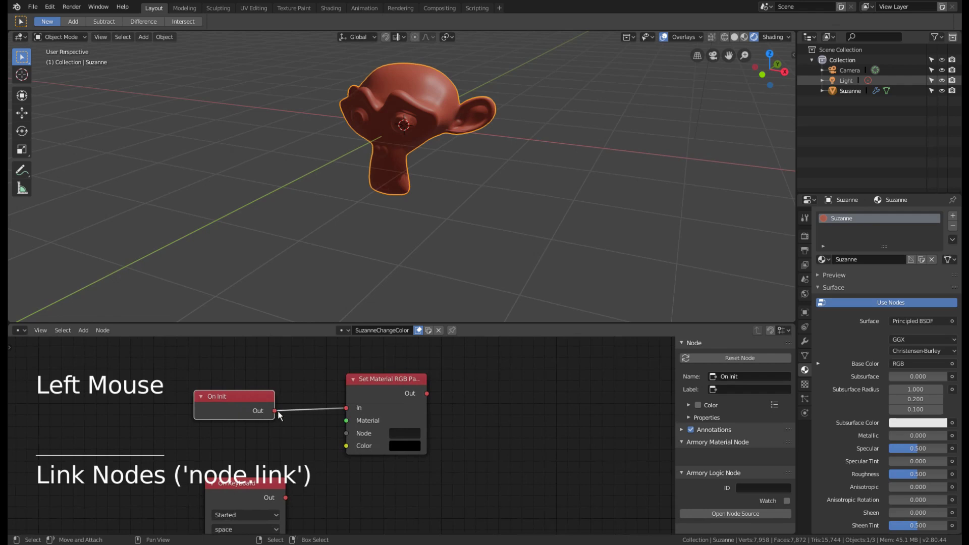
middle_click(361, 466)
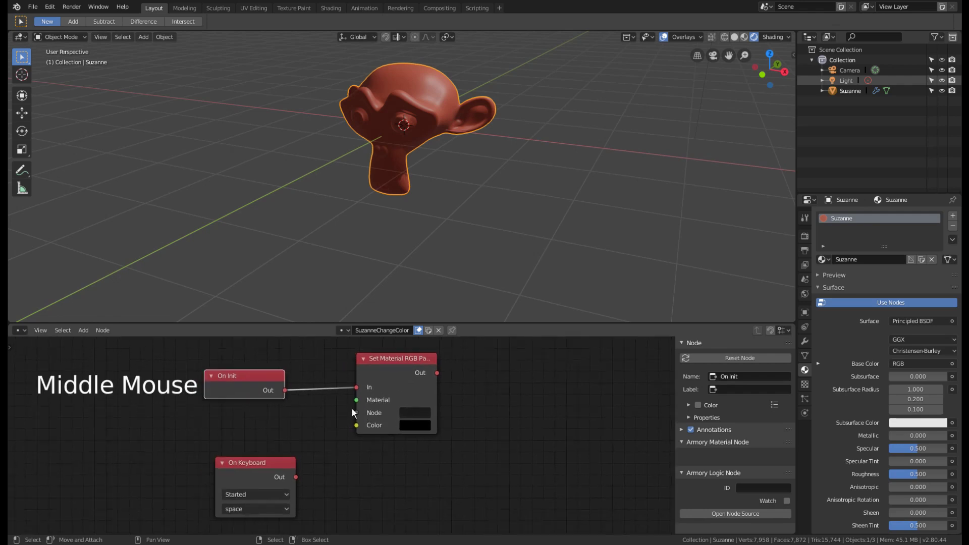
left_click(264, 380)
middle_click(288, 413)
scroll("down", 3)
middle_click(363, 402)
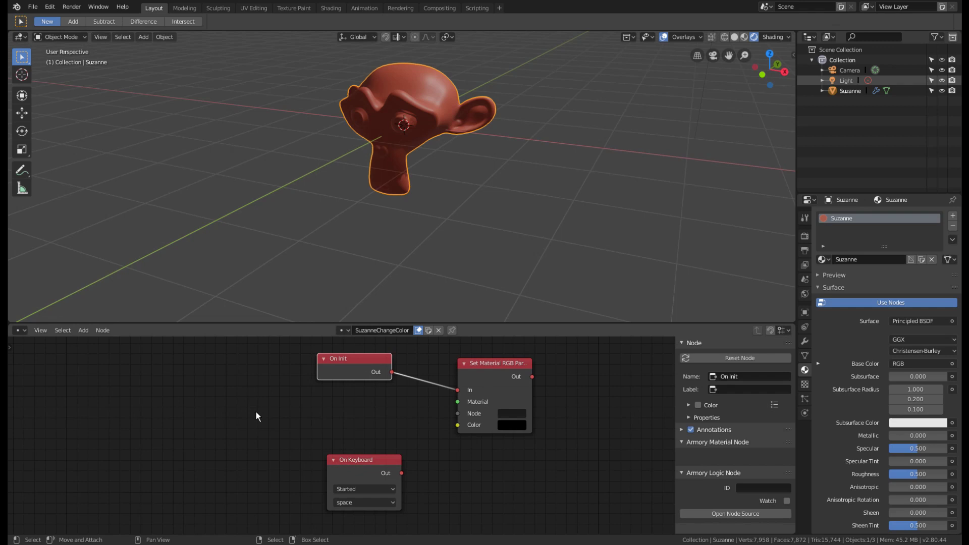
- Add a Material logic node and place it below the Set Material RGB Param node
key("shift+a")
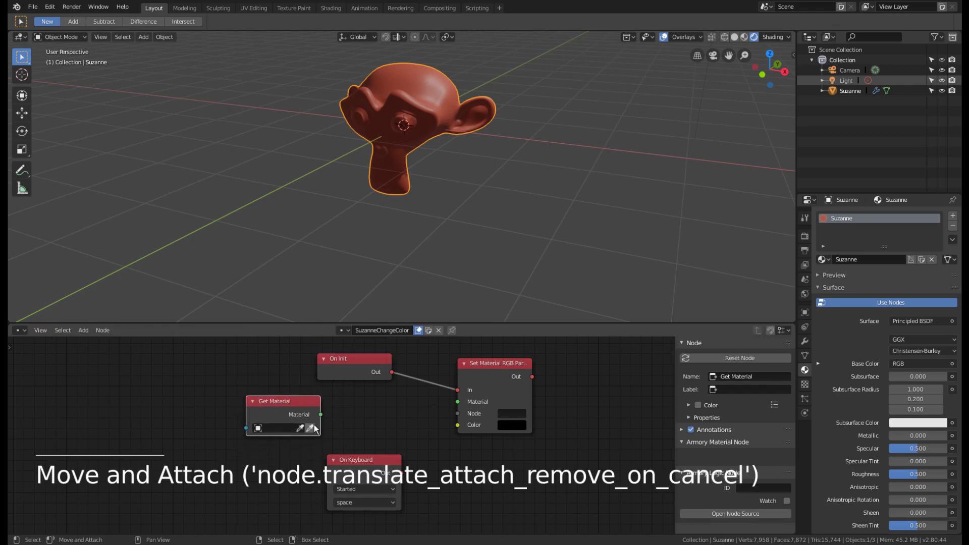
left_click(301, 431)
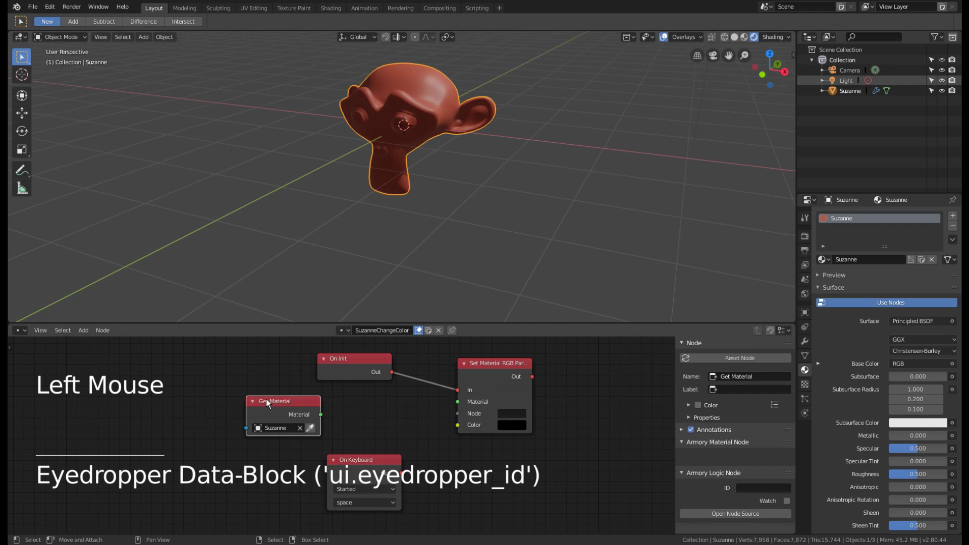
middle_click(274, 397)
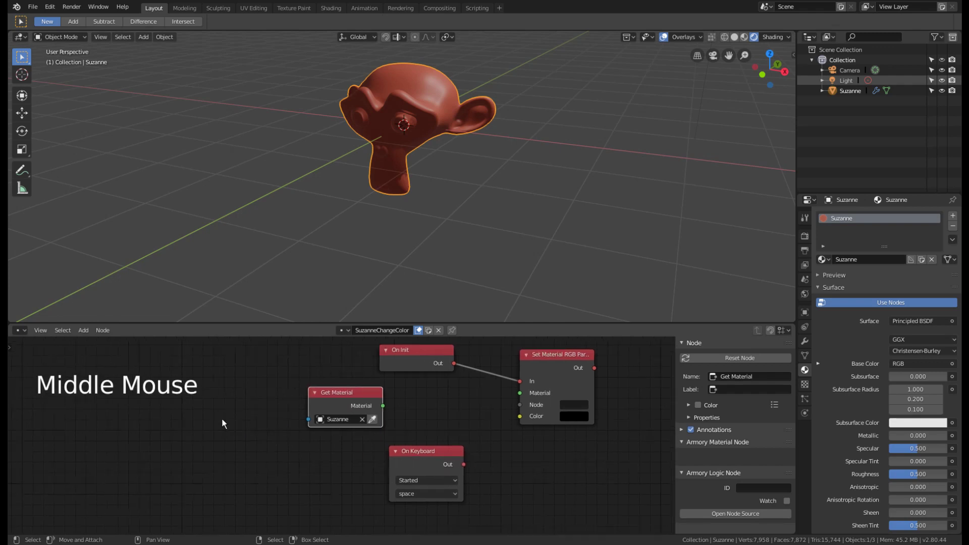
key("shift+a")
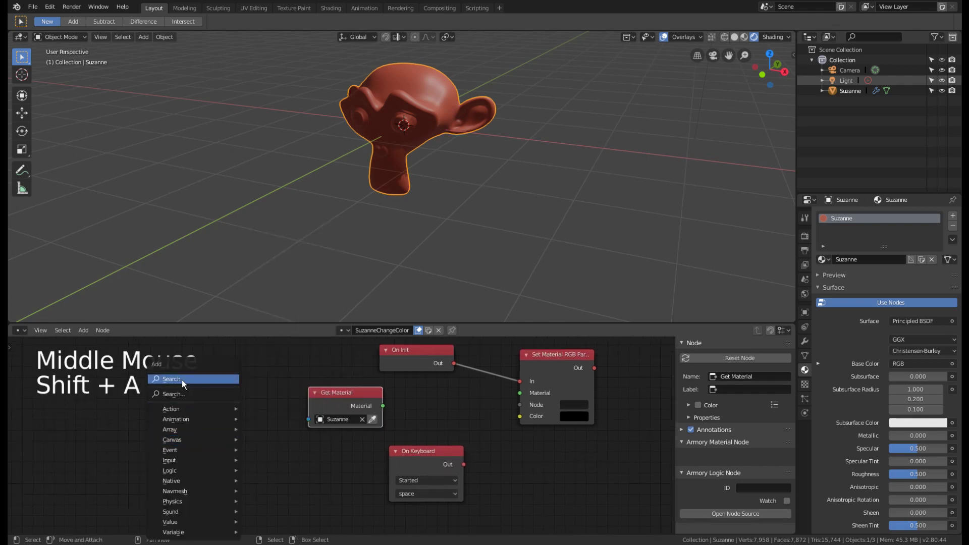
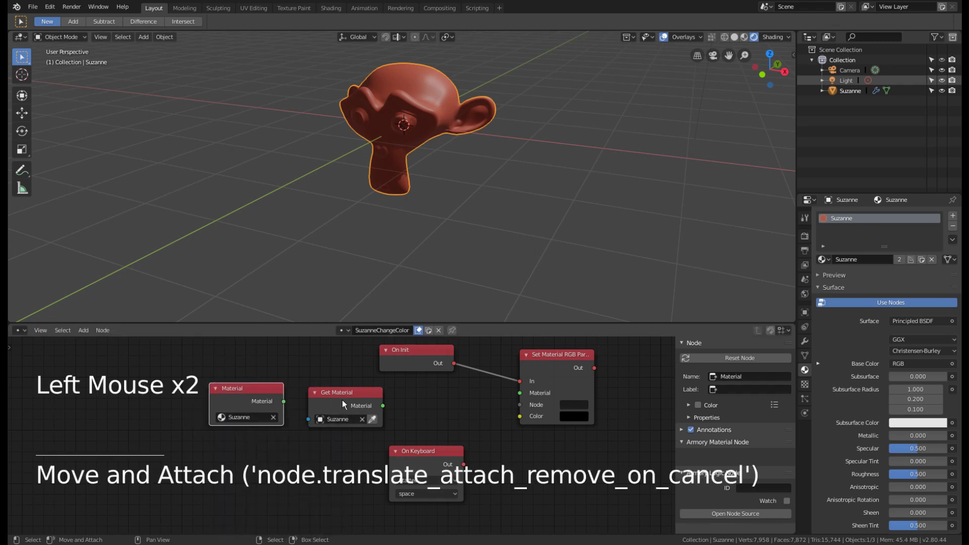
left_click(341, 407)
- Point the Material node at the Suzanne material and tidy the node layout
key("x")
middle_click(400, 408)
right_click(207, 400)
key("shift+a")
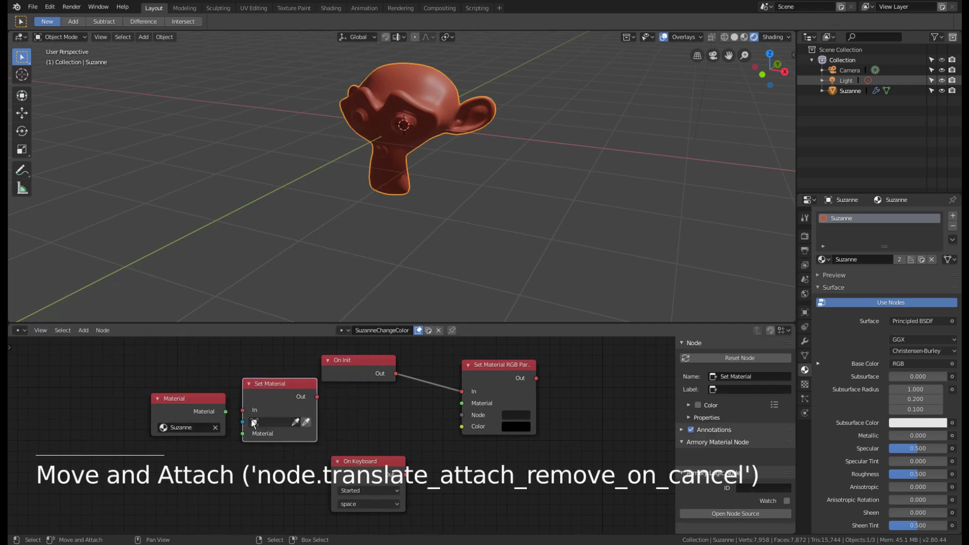
left_click(266, 406)
key("x")
left_click(181, 409)
key("shift+a")
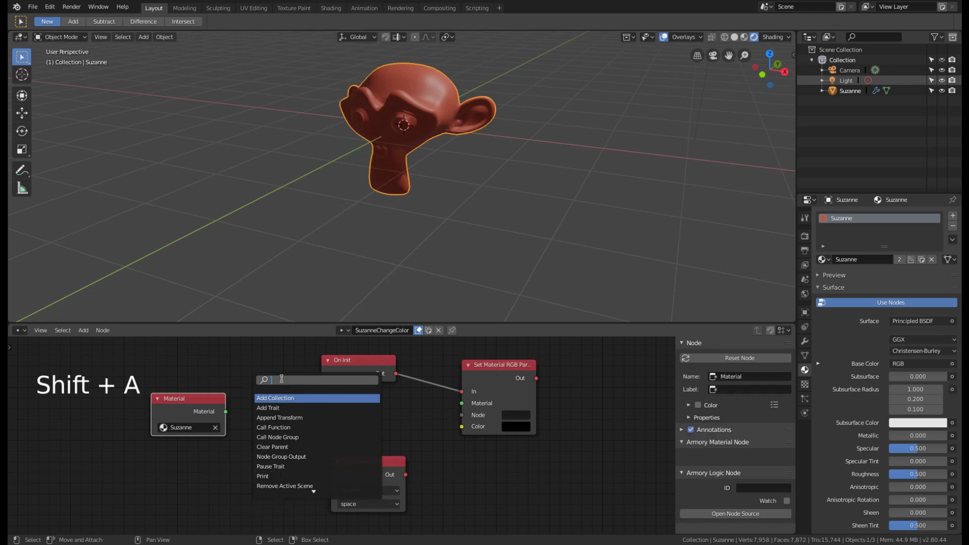
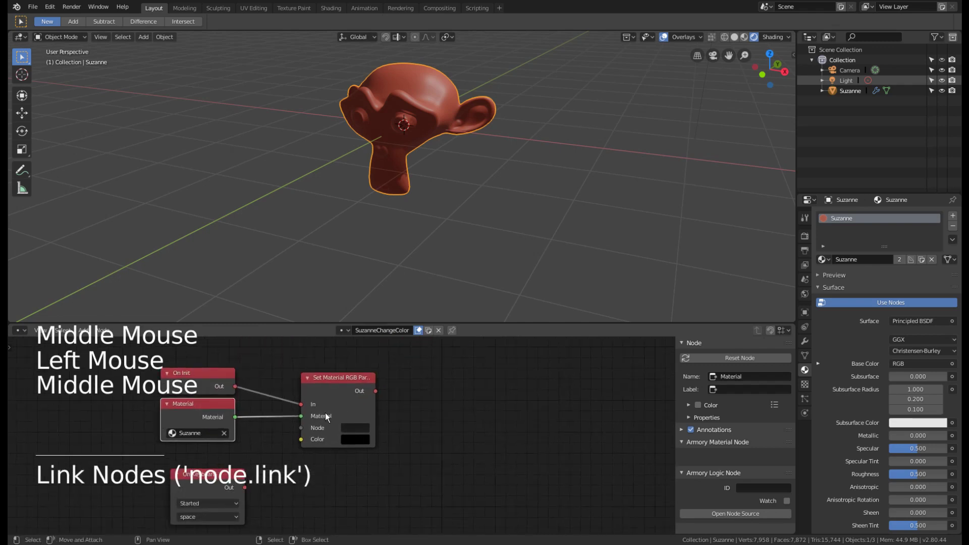
- Switch the lower editor back to Suzanne's material shader nodes
middle_click(382, 454)
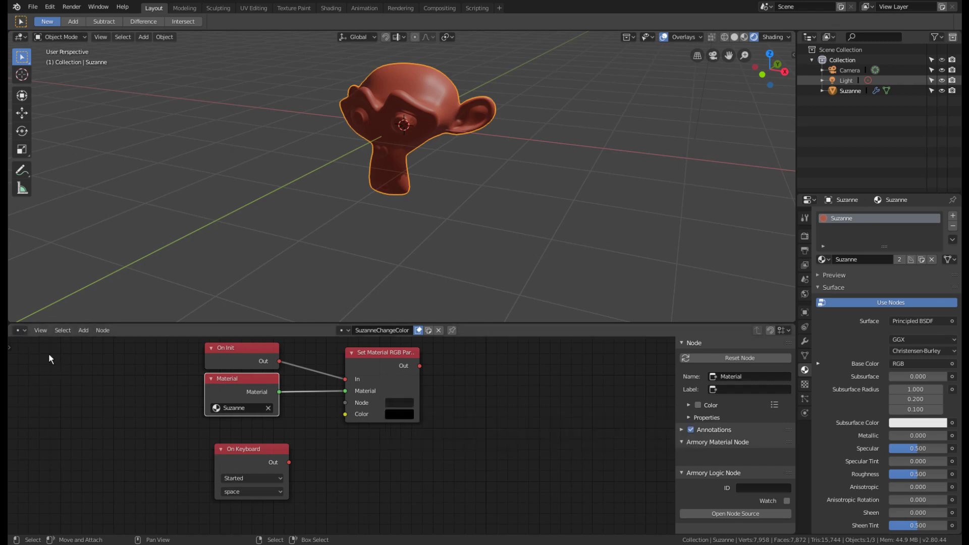
left_click(28, 336)
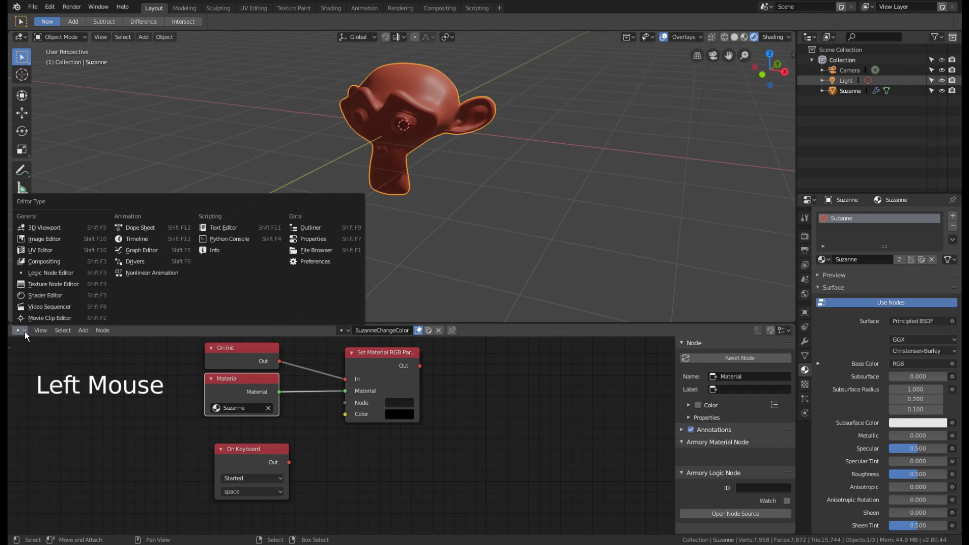
left_click(22, 336)
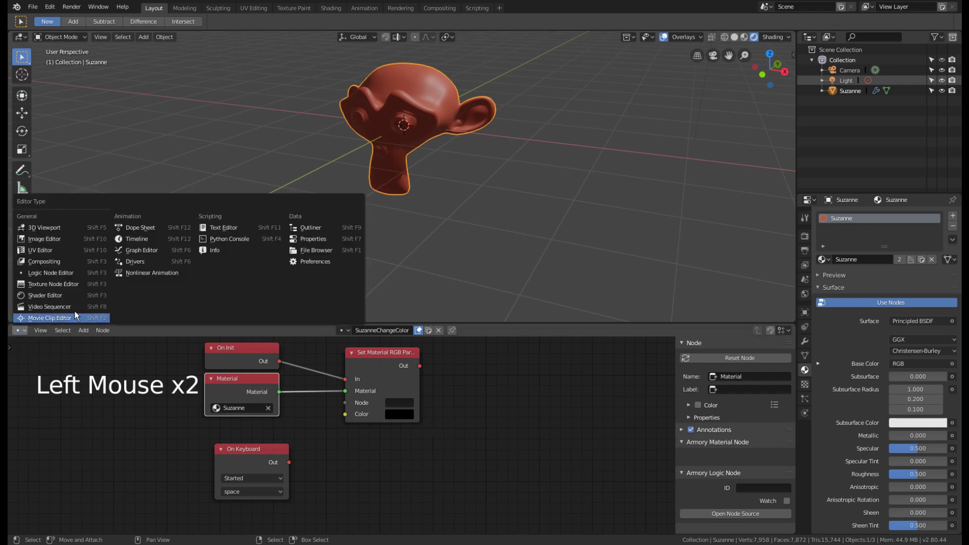
middle_click(508, 472)
- Select the RGB node and name it ColorSuzanne in the Node tab
right_click(331, 422)
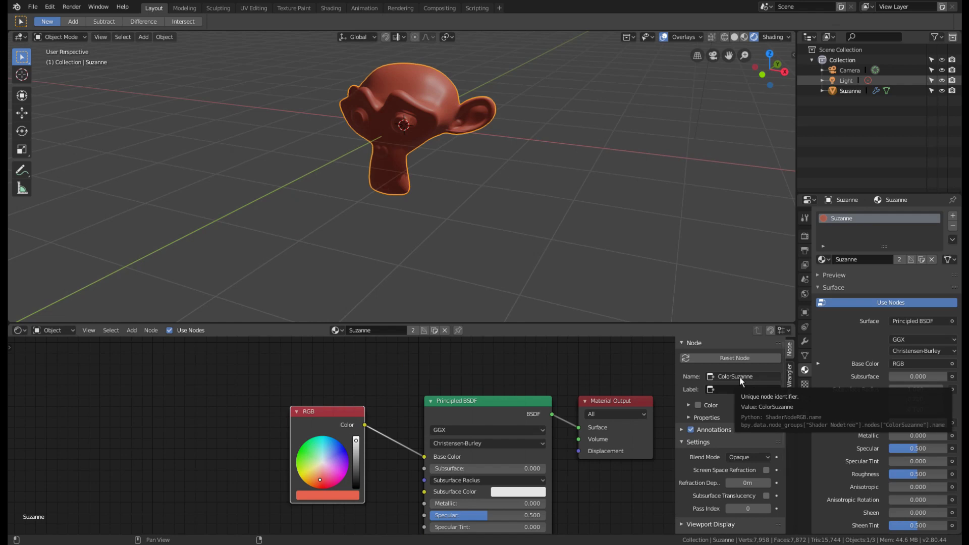
key("ctrl+c")
left_click(29, 333)
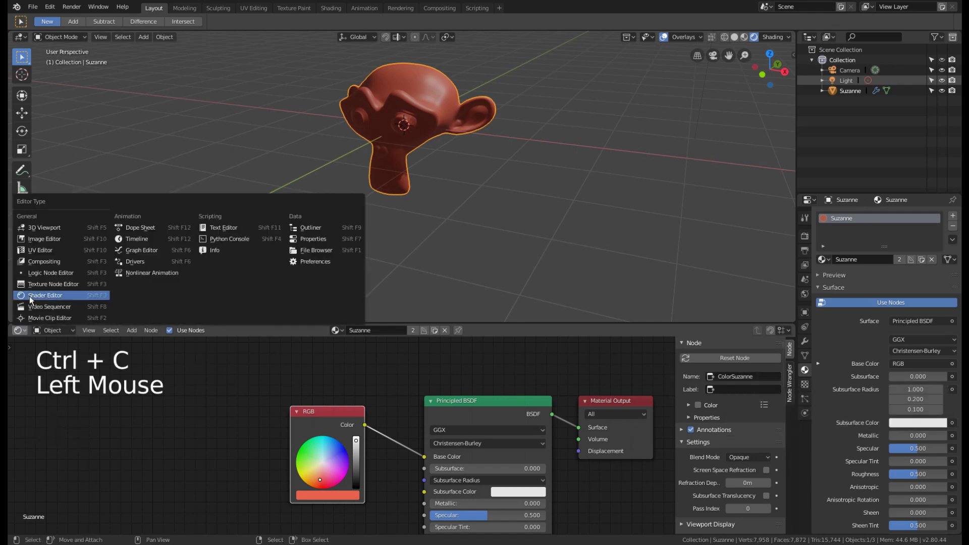
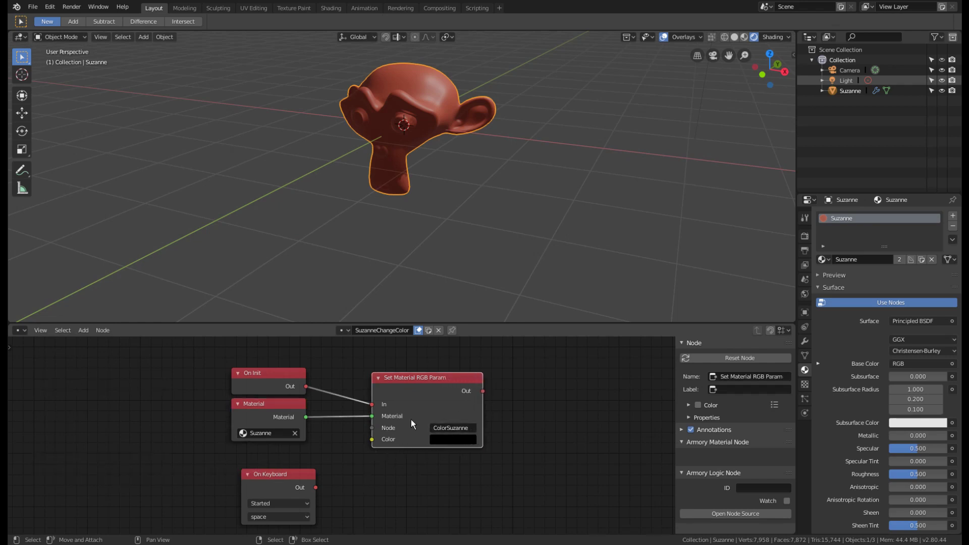
- Pick a green colour in the Color swatch of the Set Material RGB Param node
middle_click(401, 465)
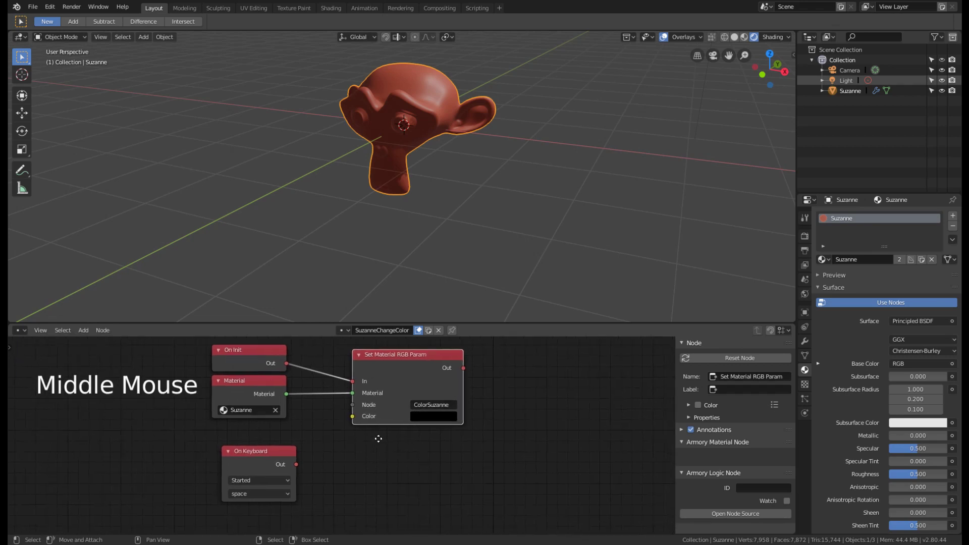
left_click(448, 423)
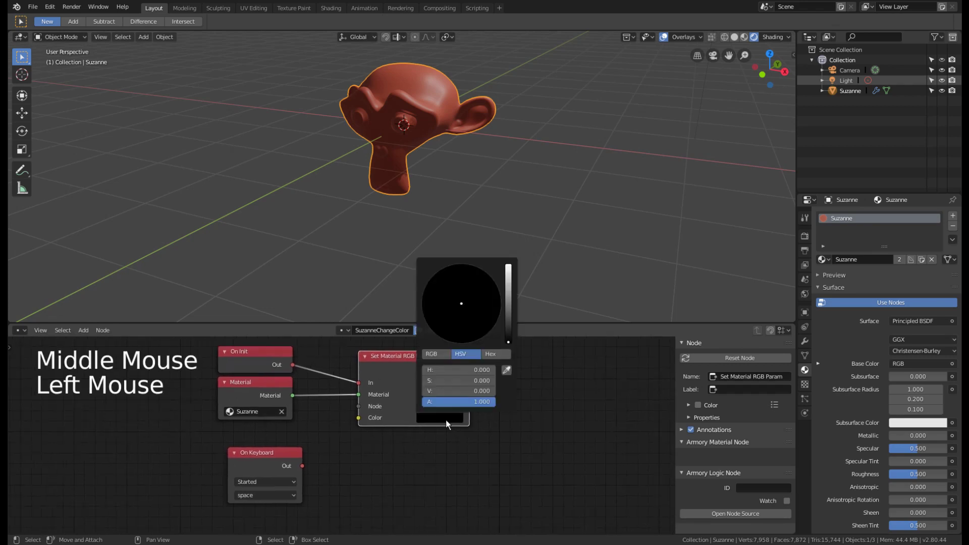
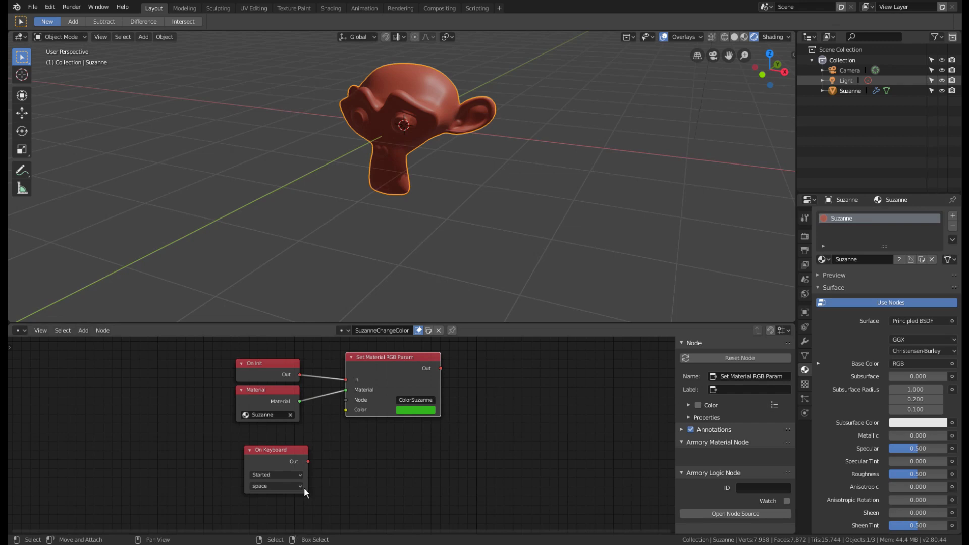
middle_click(384, 476)
middle_click(405, 449)
- Duplicate the Set Material RGB Param node and place the copy below the original
left_click(290, 453)
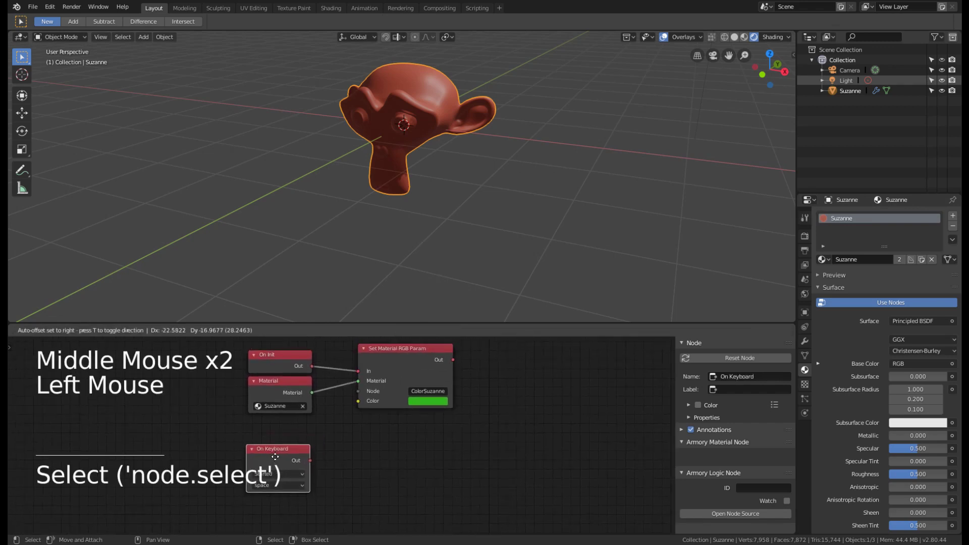
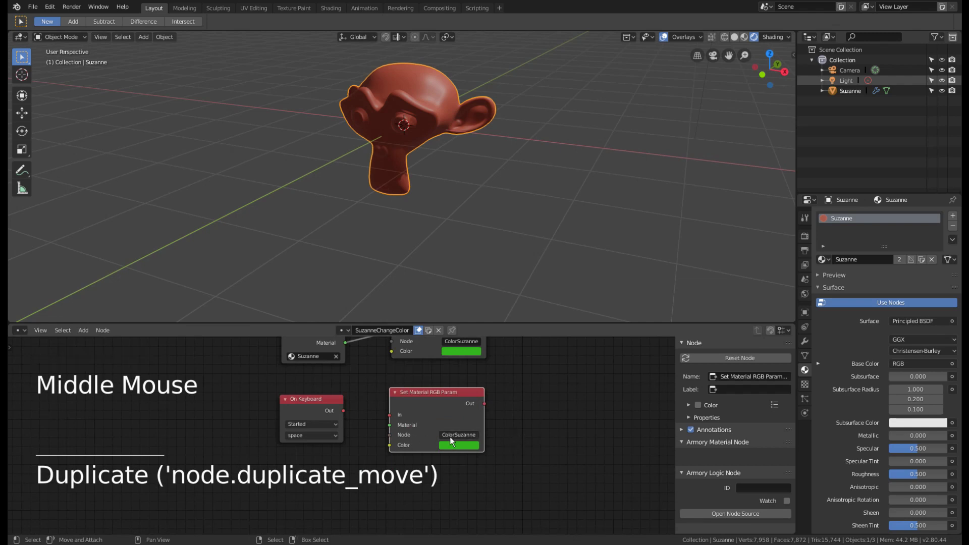
scroll("up", 3)
scroll("up", 3)
middle_click(558, 453)
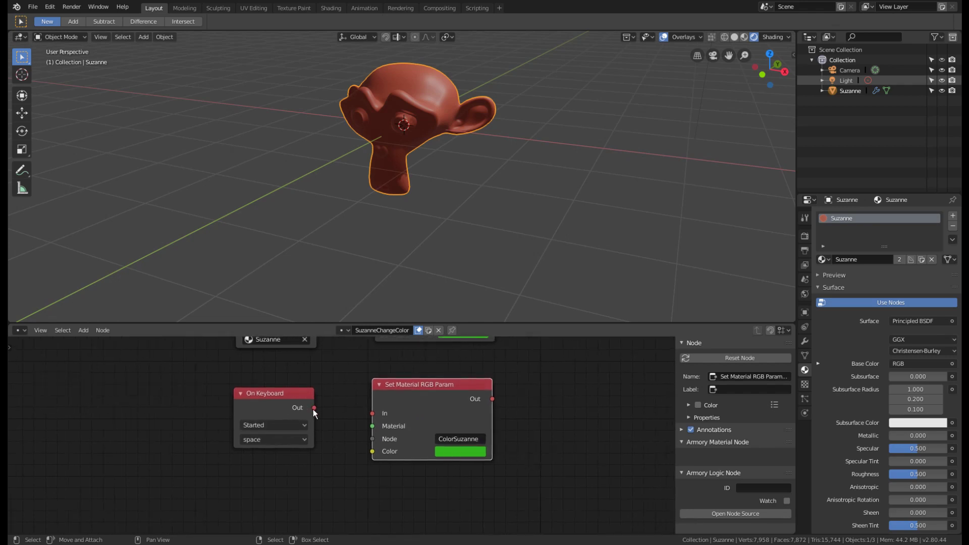
scroll("down", 3)
middle_click(456, 411)
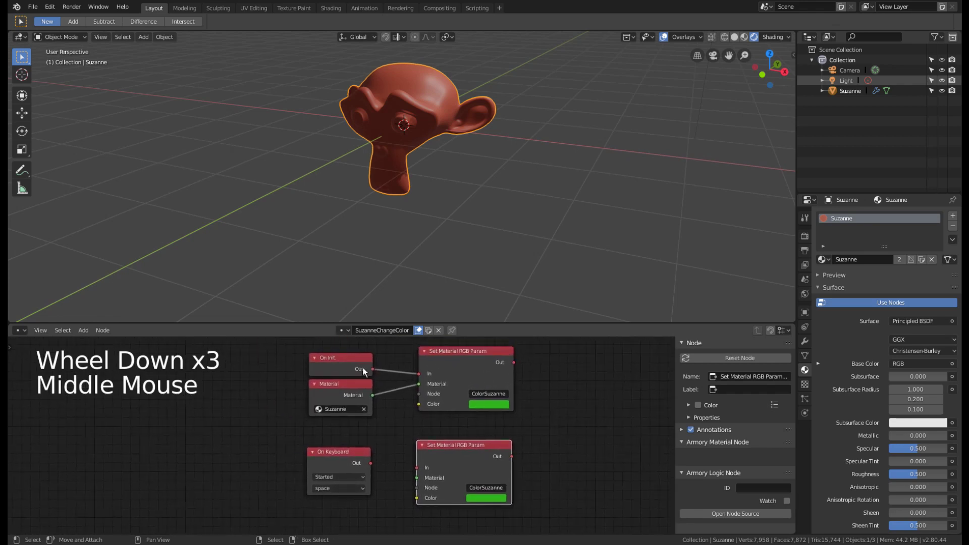
left_click(373, 466)
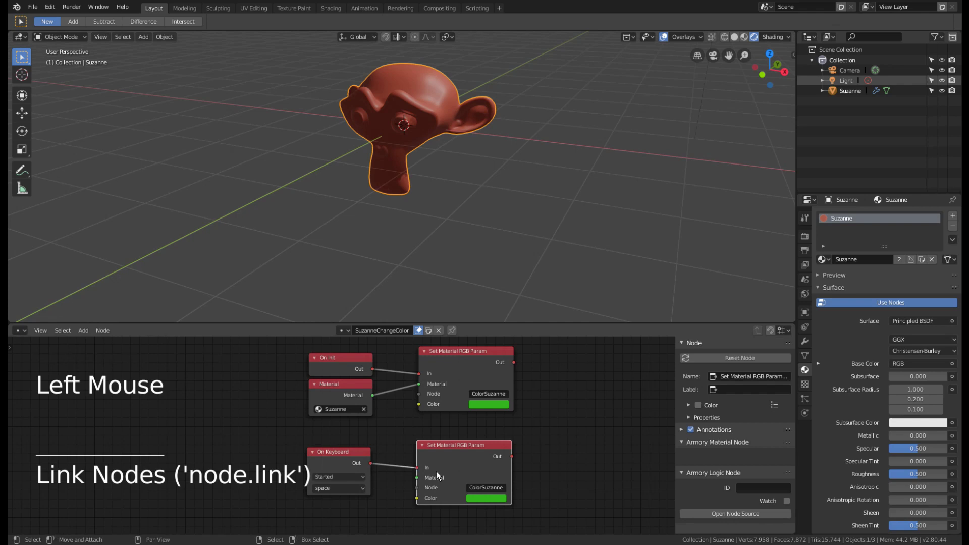
- Wire the keyboard event output into the In socket of the lower ColorSuzanne node
middle_click(448, 482)
middle_click(428, 433)
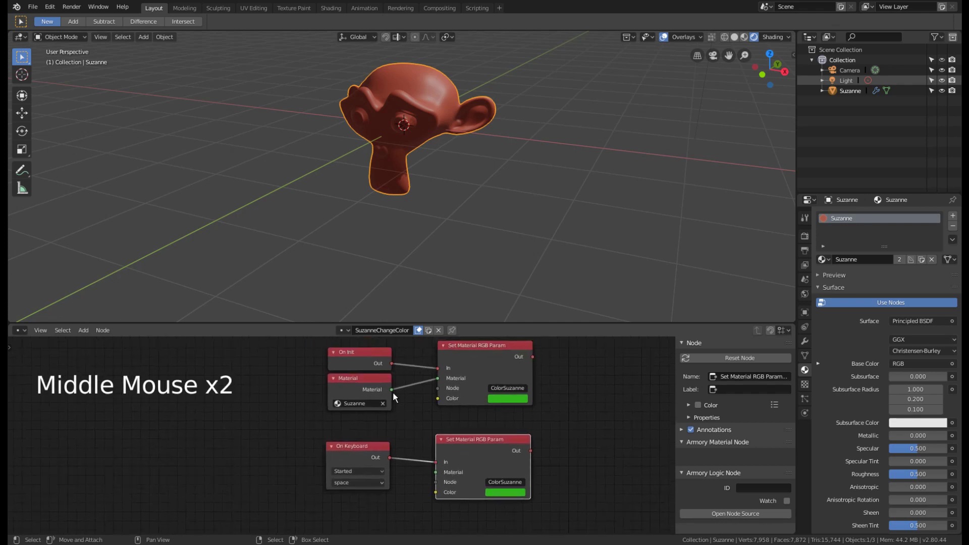
left_click(395, 393)
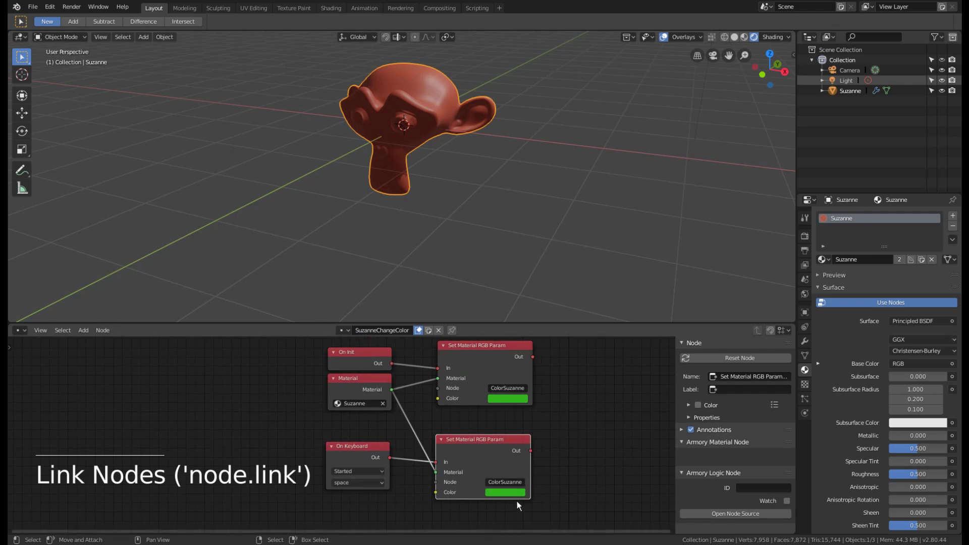
middle_click(469, 501)
scroll("up", 3)
middle_click(525, 472)
middle_click(399, 468)
left_click(338, 453)
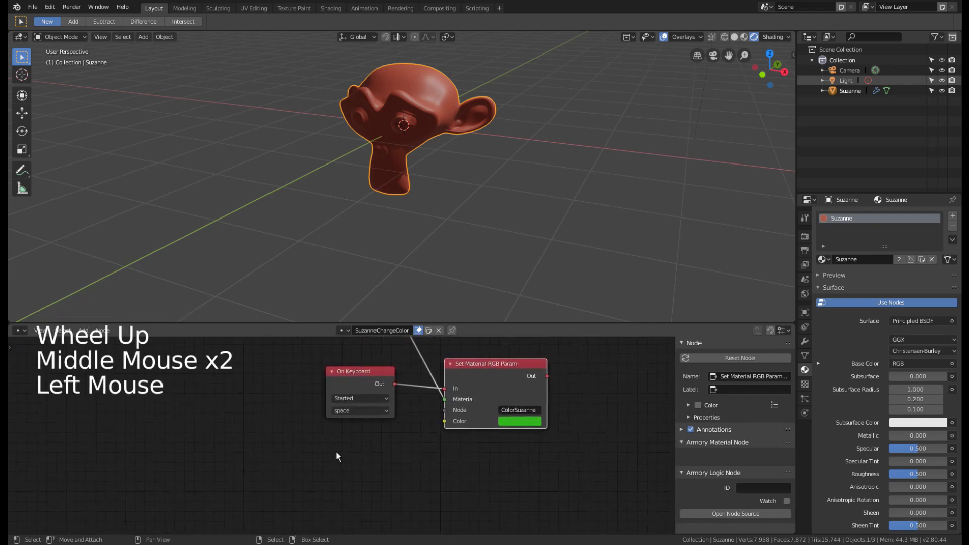
- Add a Random (Color) node and link it to the lower node's Color socket
key("shift+a")
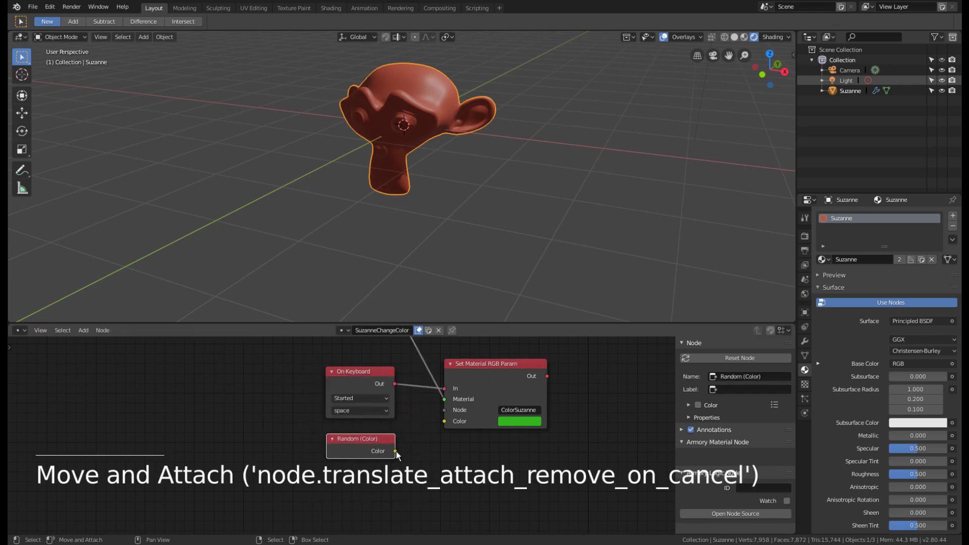
left_click(397, 454)
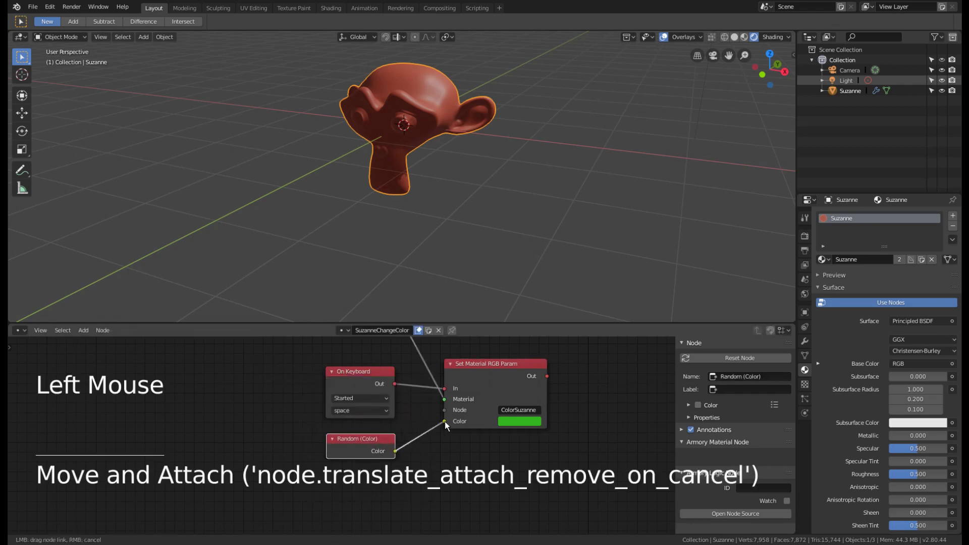
middle_click(547, 437)
scroll("down", 3)
middle_click(449, 413)
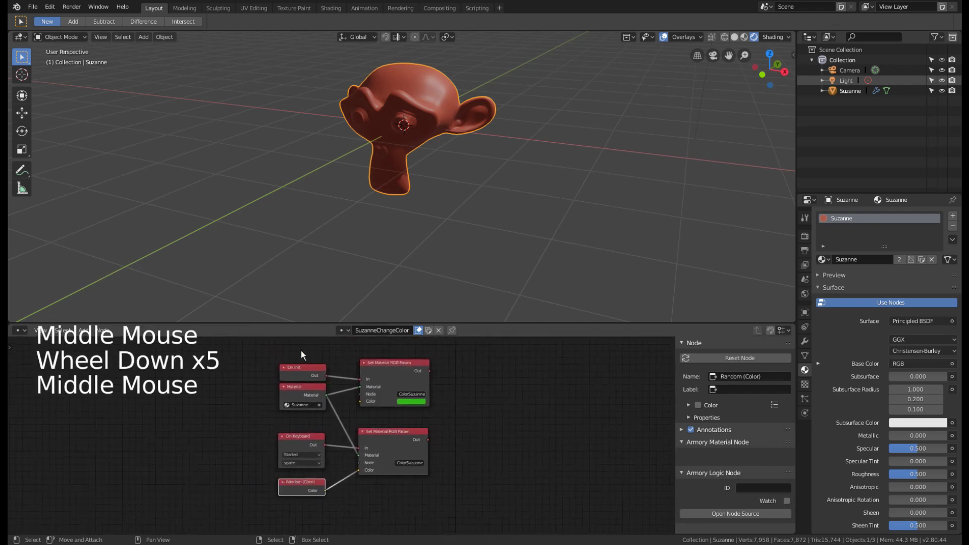
scroll("up", 3)
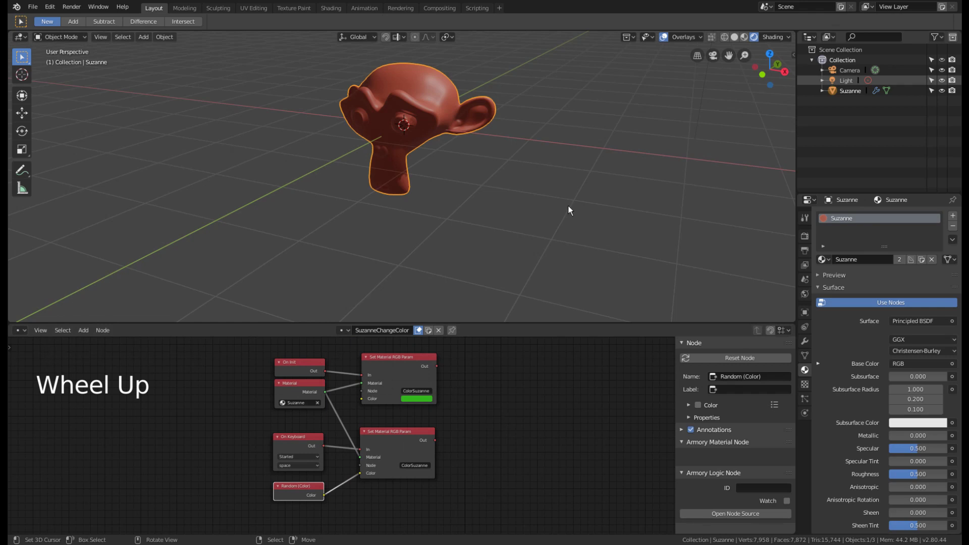
- Return to the 3D view and orbit around the Suzanne scene
key("F9")
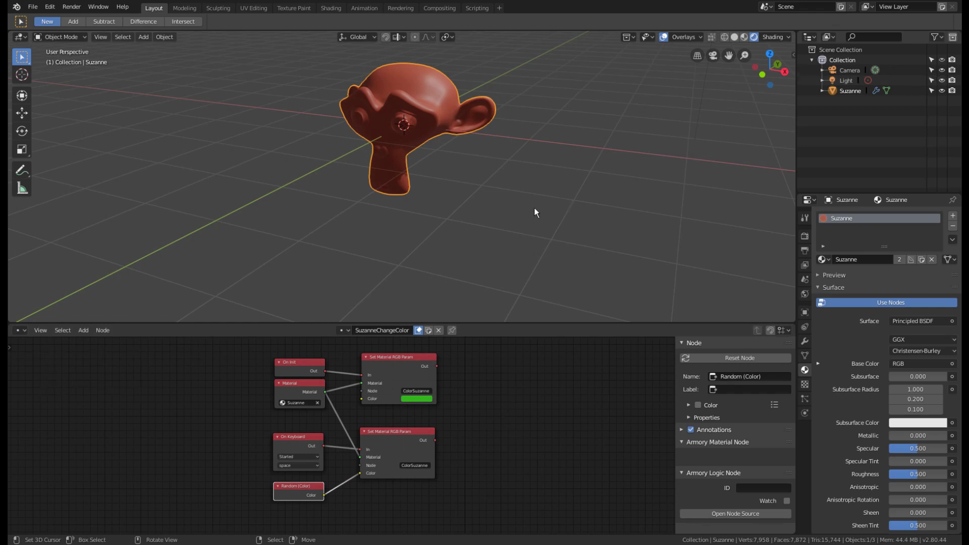
scroll("down", 3)
middle_click(437, 210)
scroll("down", 3)
- Look through the scene camera at Suzanne with rendered viewport shading
right_click(509, 130)
scroll("down", 3)
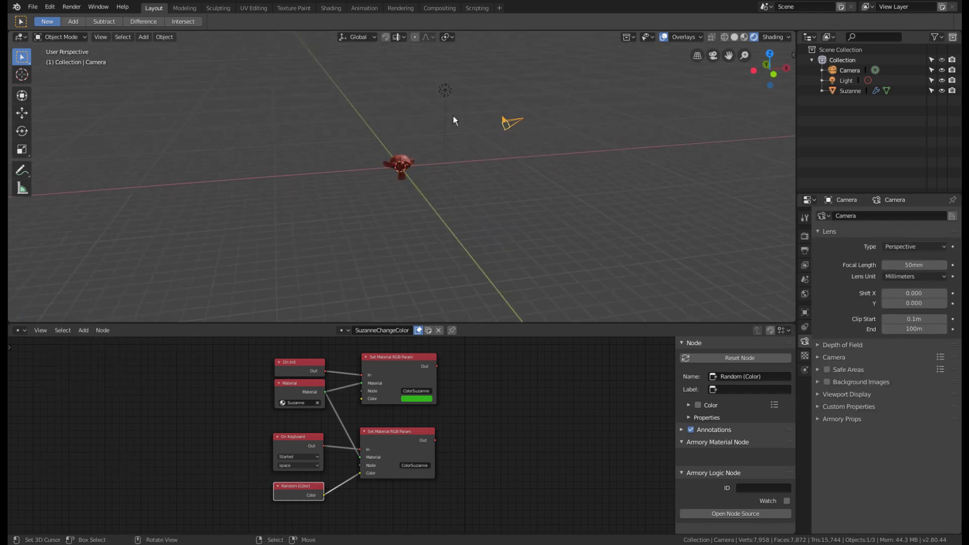
key("KP_0")
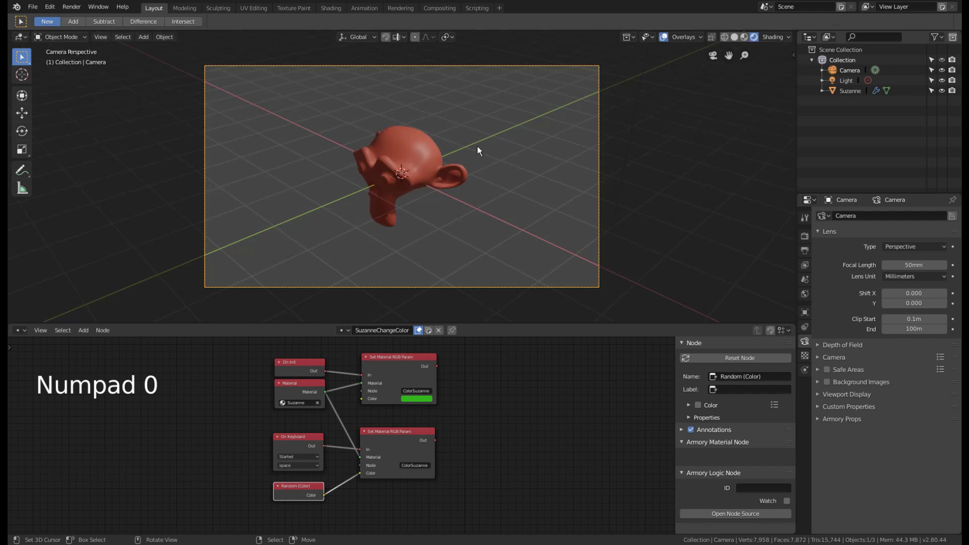
key("shift+f")
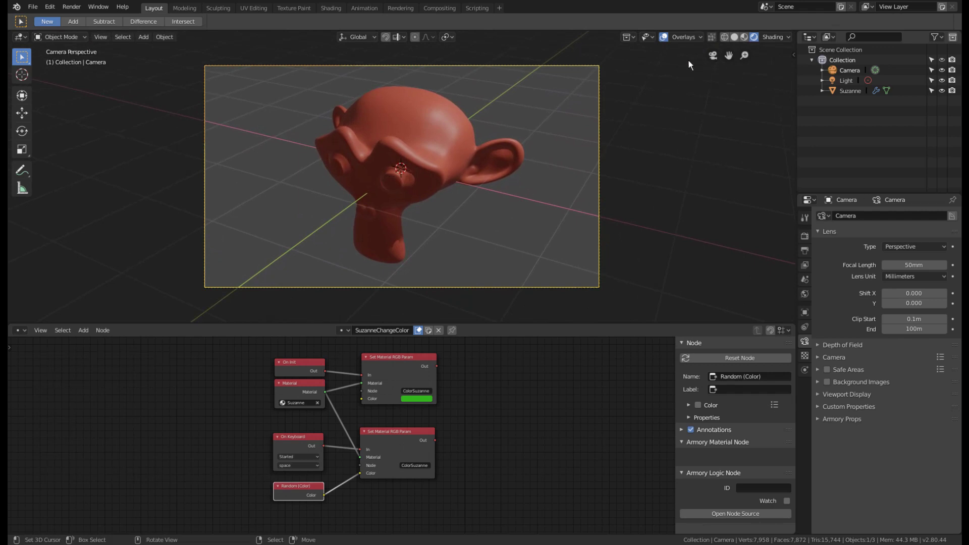
left_click(670, 42)
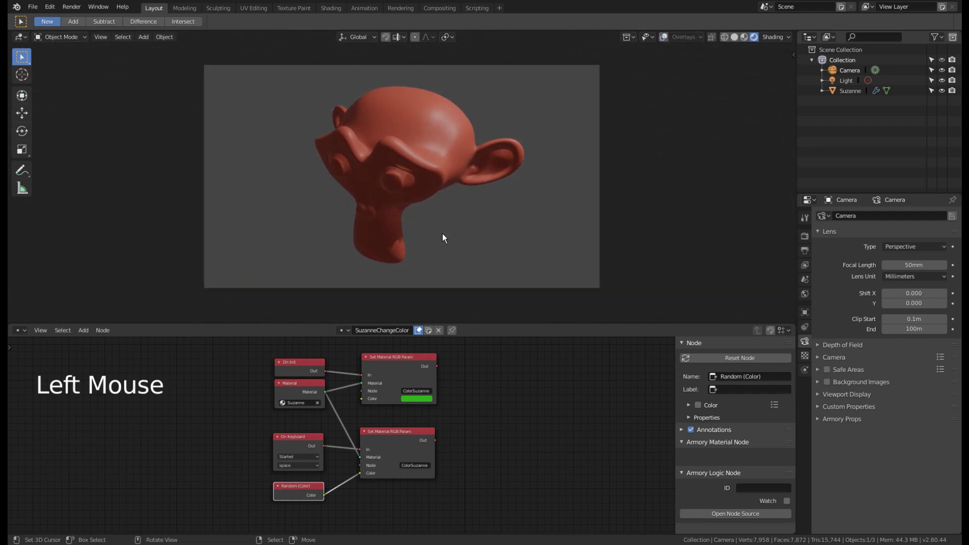
- Set the World background colour to light grey and select Suzanne to show its material
left_click(808, 297)
left_click(933, 286)
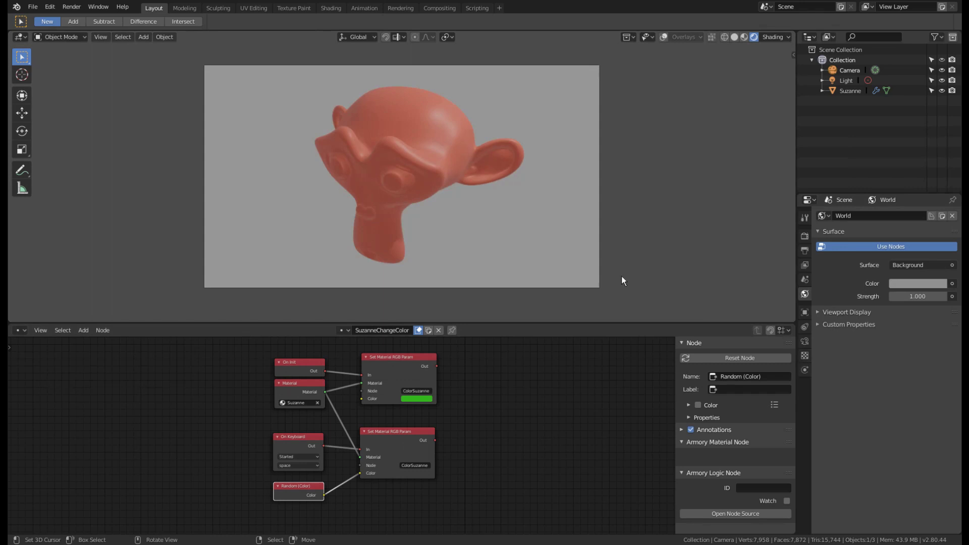
right_click(340, 176)
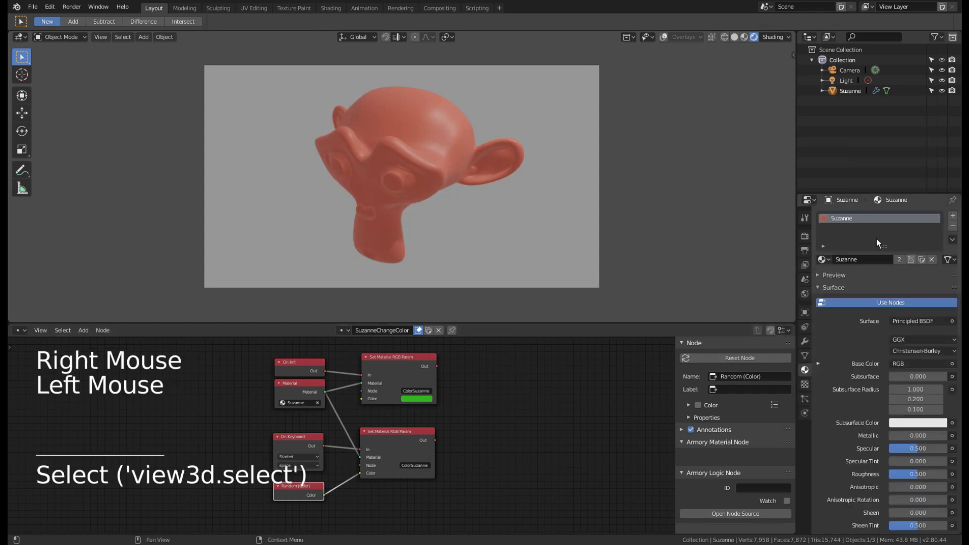